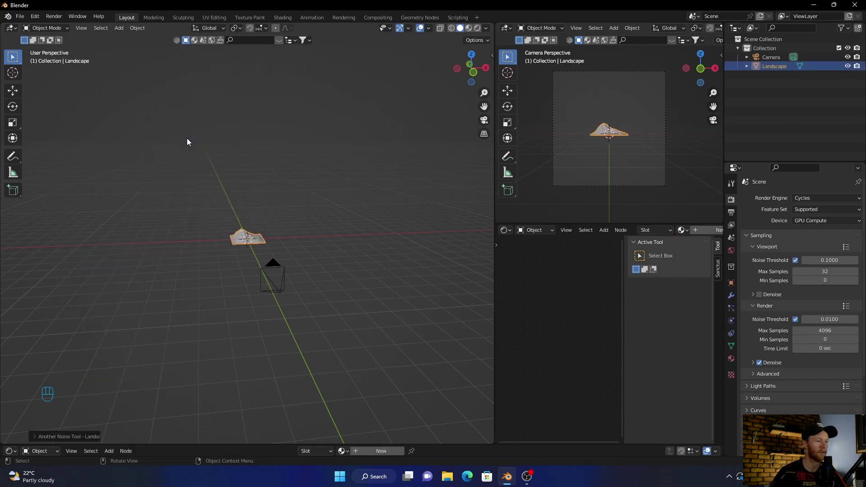
Adjust the noise landscape's generation settings and scale it up into a broad hilly ground.
{"action": "left_click", "coordinate": [38, 437]}
{"action": "left_click_drag", "start_coordinate": [87, 69], "coordinate": [162, 85]}
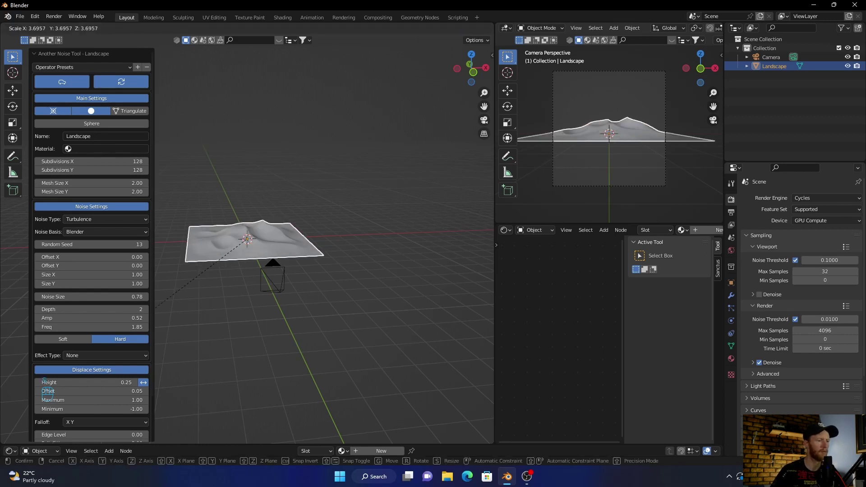
{"action": "left_click", "coordinate": [128, 343]}
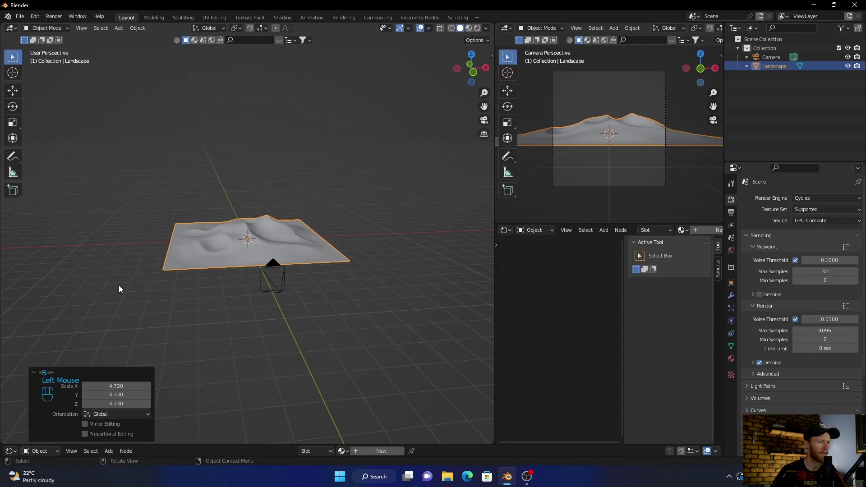
{"action": "left_click", "coordinate": [201, 310]}
{"action": "left_click_drag", "start_coordinate": [201, 325], "coordinate": [229, 328]}
Apply Shade Auto Smooth to the landscape and check the smoothed terrain in edit mode.
{"action": "left_click", "coordinate": [218, 283]}
{"action": "right_click", "coordinate": [218, 283]}
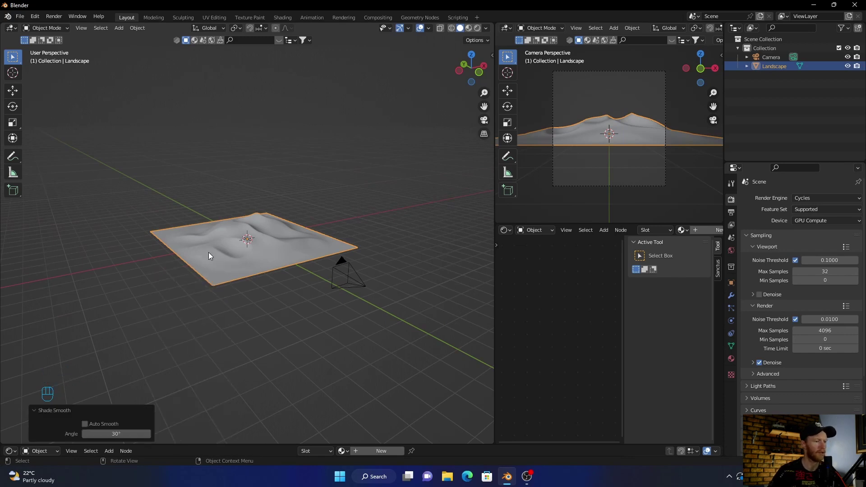
{"action": "key", "text": "Tab"}
{"action": "scroll", "scroll_direction": "up", "scroll_amount": 3}
{"action": "key", "text": "Tab"}
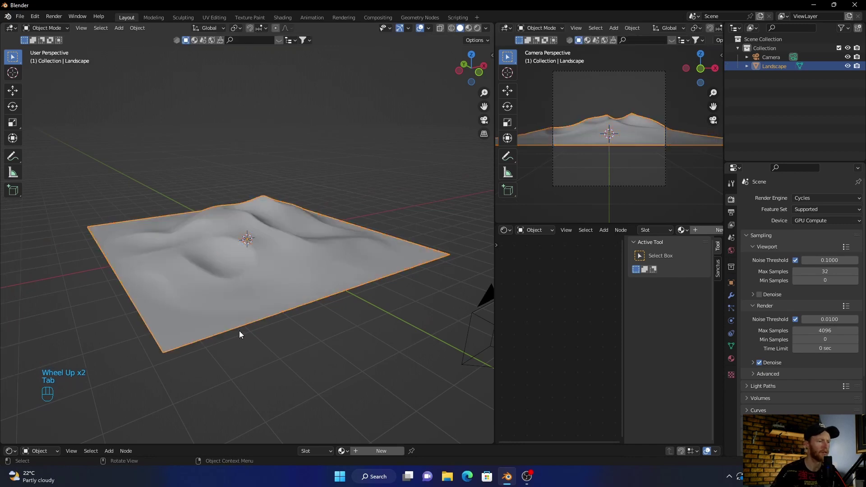
{"action": "left_click_drag", "start_coordinate": [388, 325], "coordinate": [379, 325]}
{"action": "scroll", "scroll_direction": "up", "scroll_amount": 3}
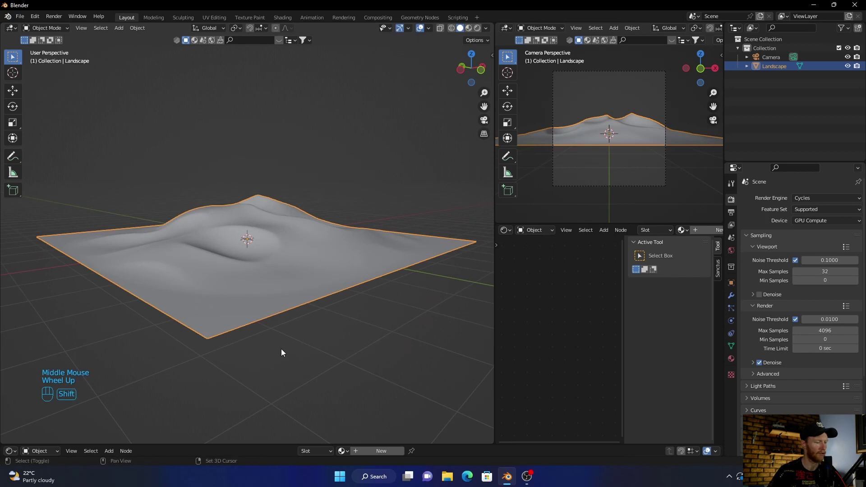
Add a cube and scale it up about 8x so it encloses the landscape like a room.
{"action": "key", "text": "shift+a"}
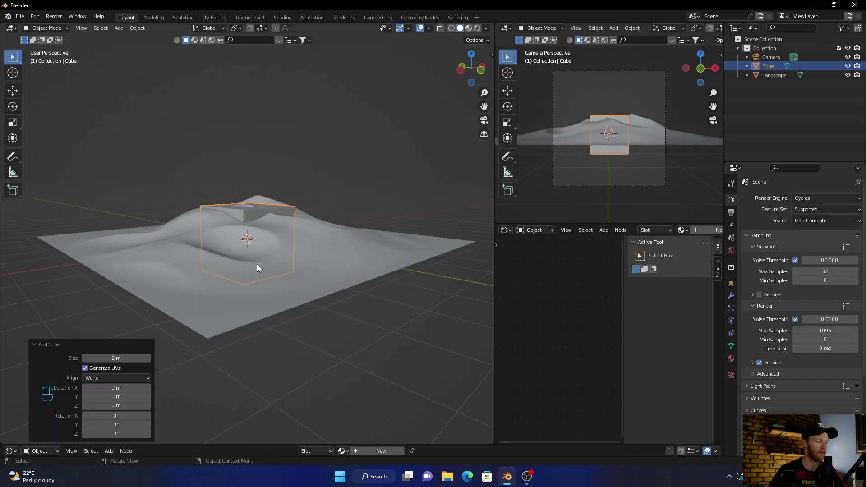
{"action": "key", "text": "s"}
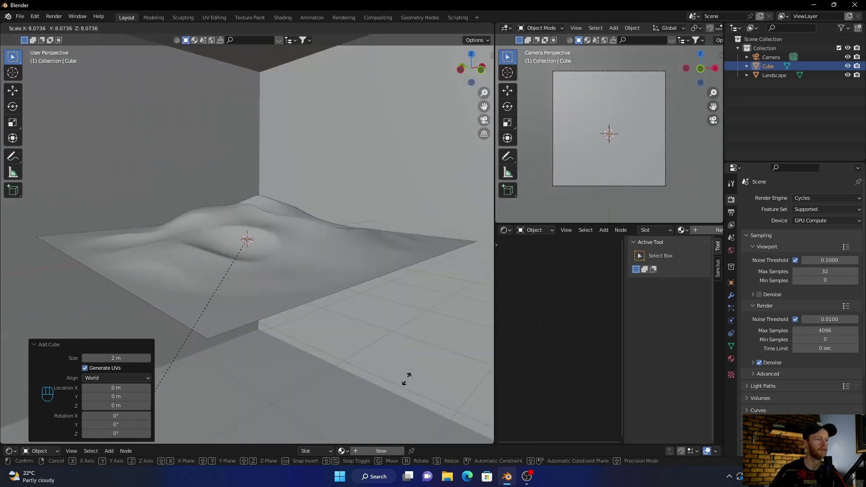
{"action": "left_click", "coordinate": [349, 397]}
{"action": "left_click_drag", "start_coordinate": [360, 237], "coordinate": [396, 264]}
{"action": "left_click_drag", "start_coordinate": [396, 263], "coordinate": [361, 247]}
{"action": "left_click_drag", "start_coordinate": [361, 248], "coordinate": [367, 242]}
Refine the cube's scale and look around inside the enclosed scene.
{"action": "left_click", "coordinate": [266, 339]}
{"action": "key", "text": "s"}
{"action": "left_click_drag", "start_coordinate": [266, 290], "coordinate": [322, 209]}
{"action": "left_click_drag", "start_coordinate": [317, 269], "coordinate": [336, 281]}
{"action": "left_click_drag", "start_coordinate": [336, 281], "coordinate": [326, 282]}
{"action": "left_click_drag", "start_coordinate": [302, 282], "coordinate": [302, 268]}
{"action": "left_click", "coordinate": [302, 268]}
{"action": "left_click_drag", "start_coordinate": [304, 267], "coordinate": [313, 261]}
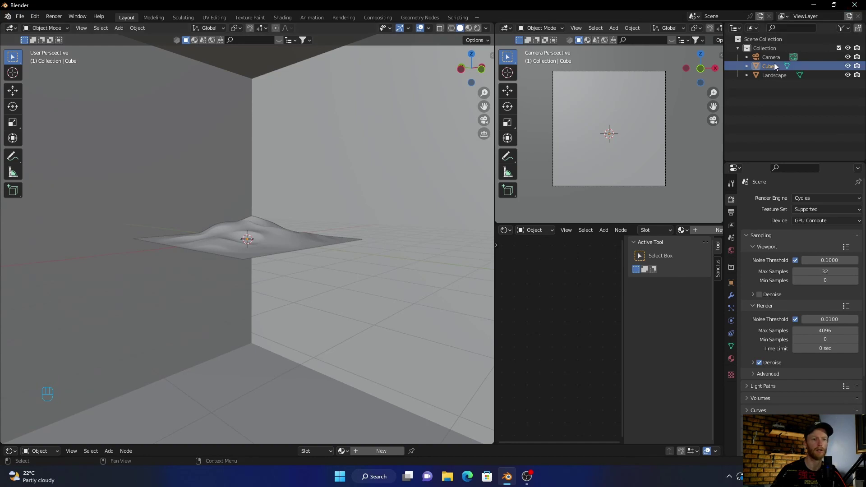
Make the camera active, set its focal length to 38 mm and view the room through it.
{"action": "left_click", "coordinate": [777, 65]}
{"action": "key", "text": "ctrl+alt+KP_0"}
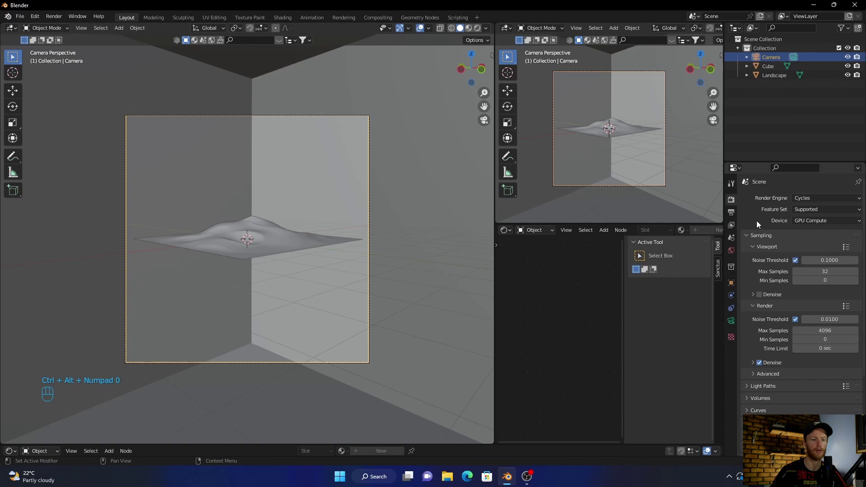
{"action": "left_click", "coordinate": [732, 321]}
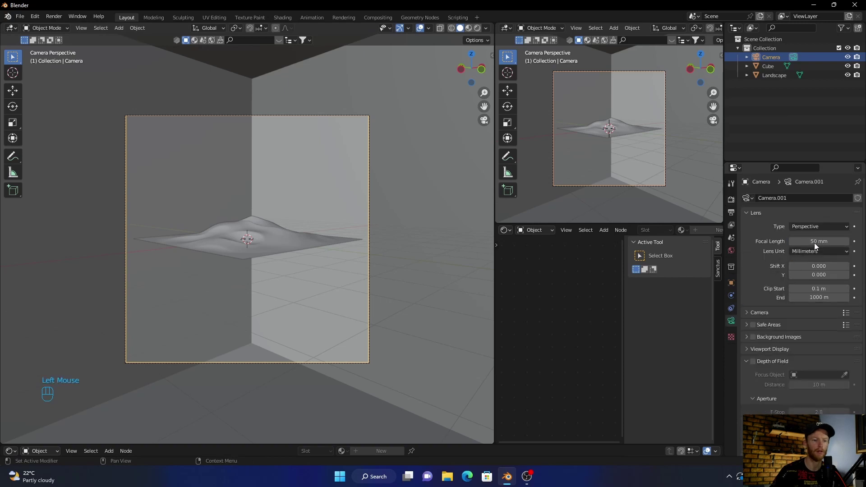
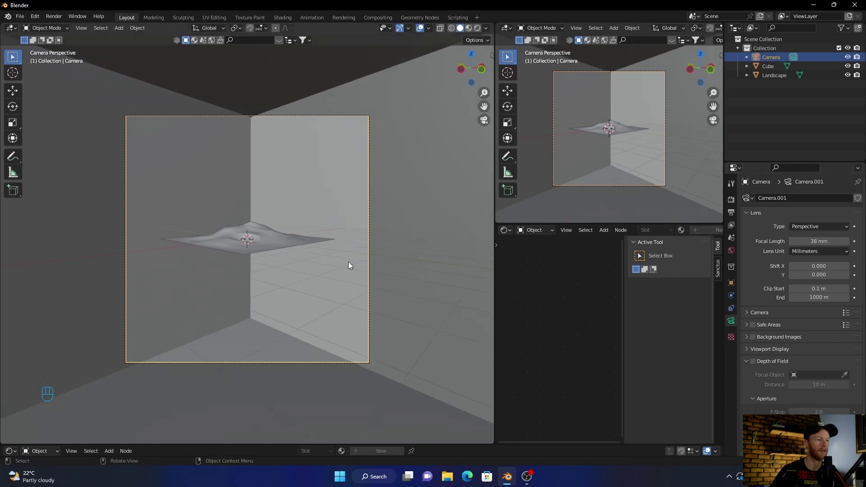
{"action": "left_click_drag", "start_coordinate": [318, 276], "coordinate": [324, 290]}
{"action": "left_click", "coordinate": [323, 291]}
{"action": "left_click_drag", "start_coordinate": [322, 284], "coordinate": [322, 282]}
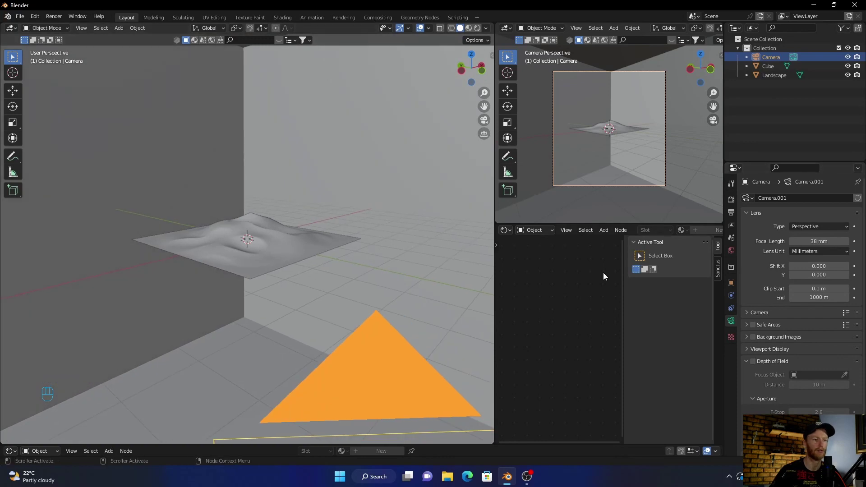
{"action": "left_click", "coordinate": [489, 125]}
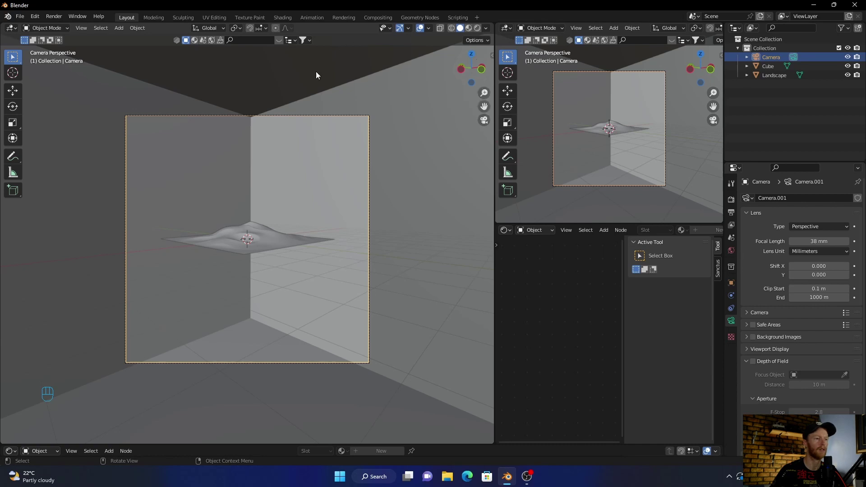
Leave the camera view, select the room cube and enter Edit Mode on its faces.
{"action": "left_click_drag", "start_coordinate": [376, 140], "coordinate": [342, 154]}
{"action": "scroll", "scroll_direction": "down", "scroll_amount": 3}
{"action": "left_click_drag", "start_coordinate": [144, 248], "coordinate": [183, 229]}
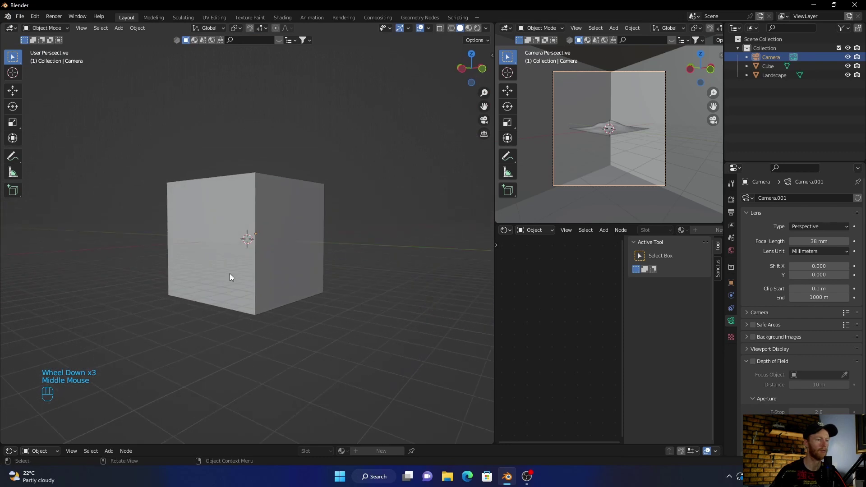
{"action": "left_click_drag", "start_coordinate": [233, 277], "coordinate": [233, 213]}
{"action": "left_click", "coordinate": [232, 245]}
{"action": "key", "text": "Tab"}
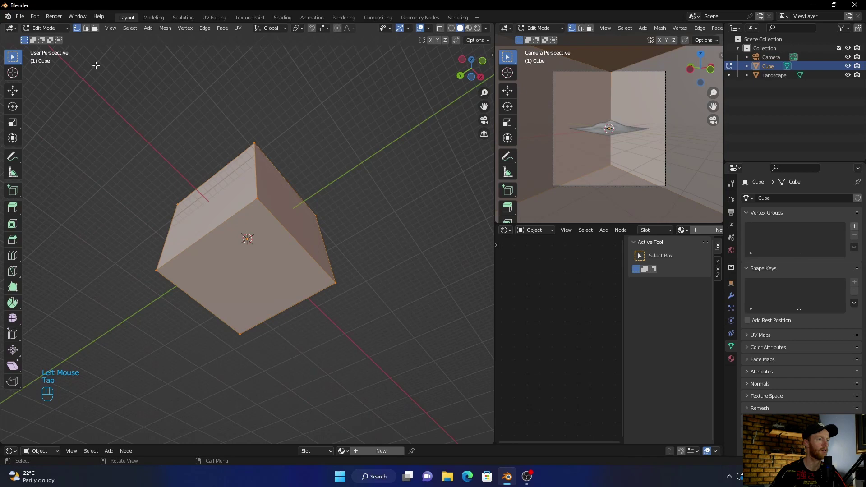
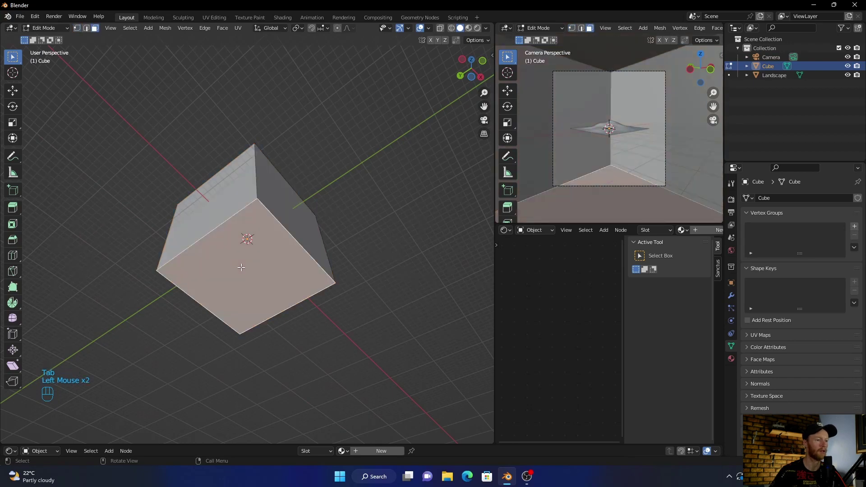
Delete the camera-facing faces of the cube, leaving open backdrop walls in a corner.
{"action": "key", "text": "Delete"}
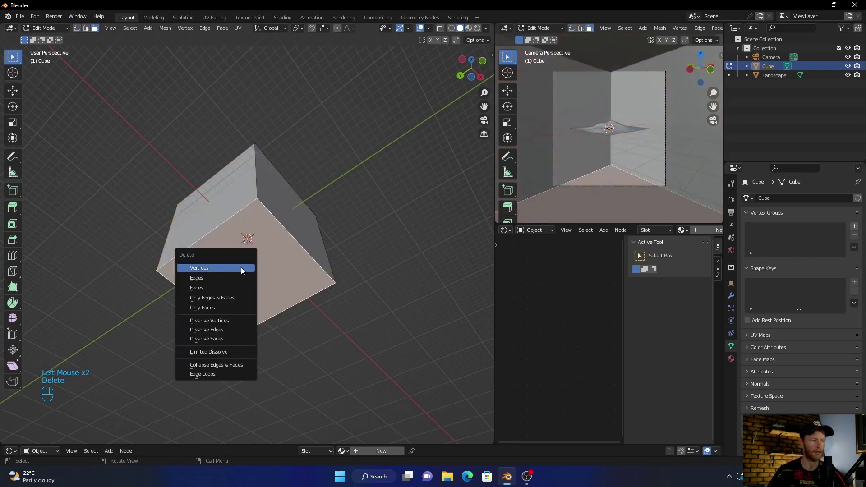
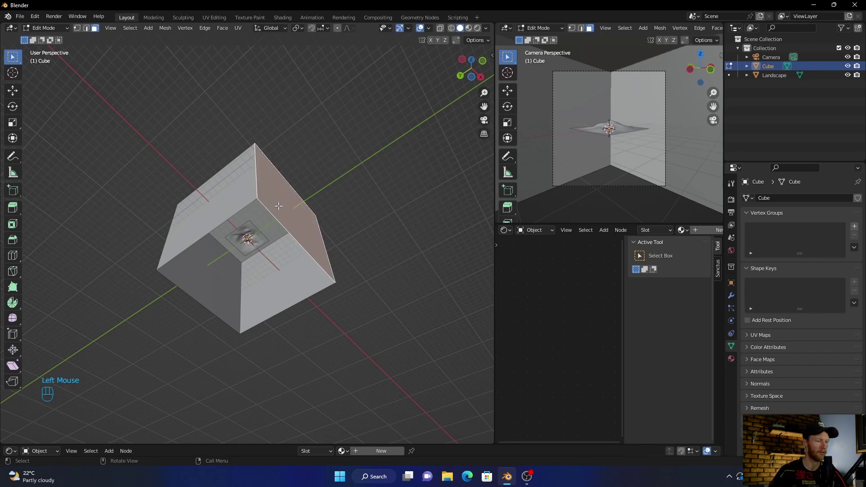
{"action": "key", "text": "Delete"}
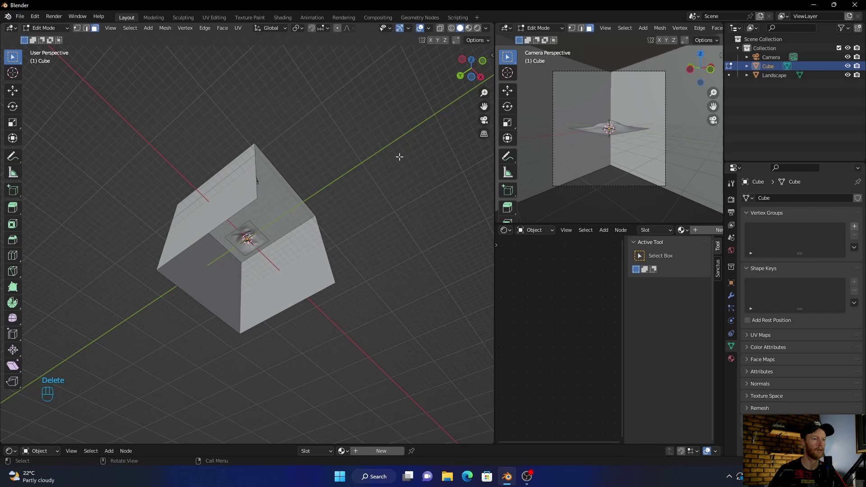
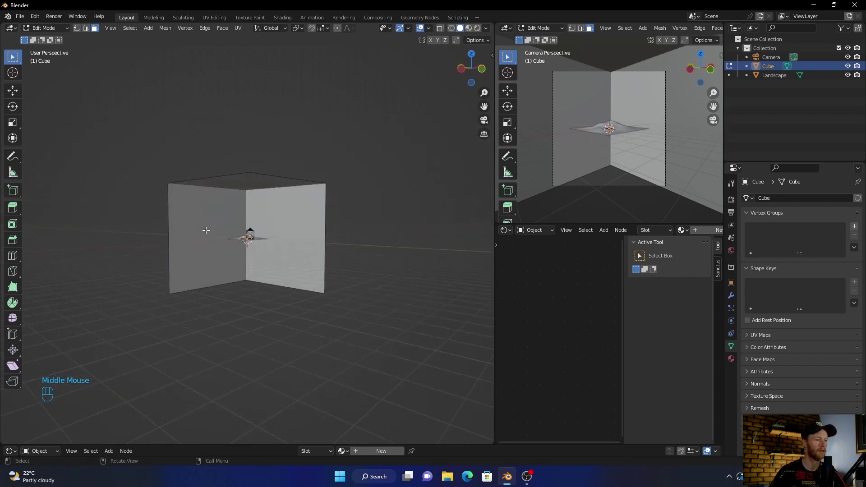
{"action": "key", "text": "Tab"}
{"action": "left_click_drag", "start_coordinate": [249, 270], "coordinate": [248, 285]}
{"action": "scroll", "scroll_direction": "up", "scroll_amount": 3}
Add a plane and scale it about 10x to span the room floor around the landscape.
{"action": "key", "text": "shift+a"}
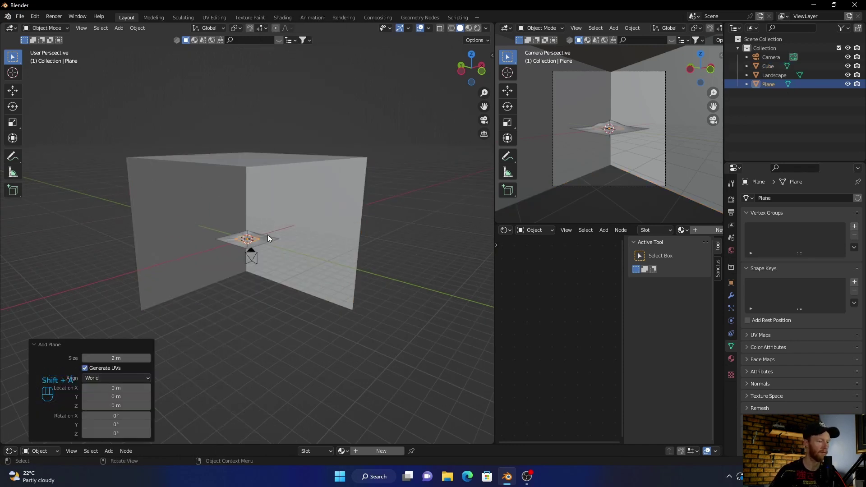
{"action": "key", "text": "s"}
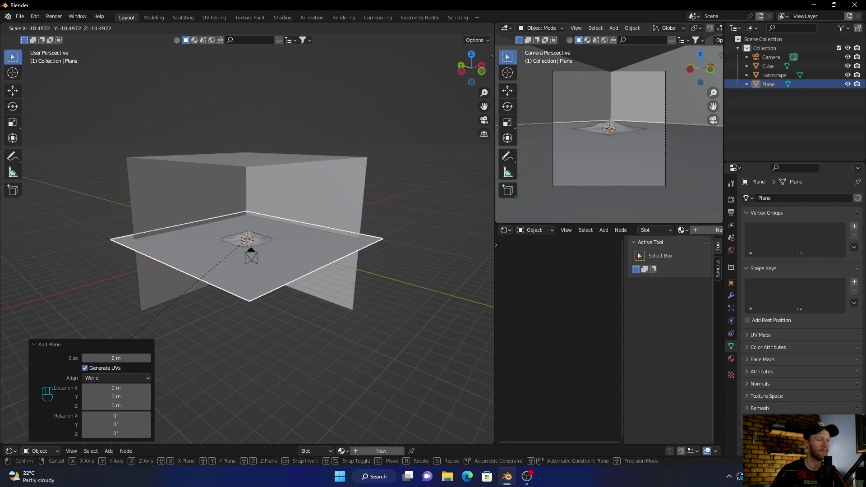
{"action": "left_click", "coordinate": [104, 367]}
{"action": "scroll", "scroll_direction": "up", "scroll_amount": 3}
{"action": "left_click_drag", "start_coordinate": [314, 327], "coordinate": [263, 315]}
{"action": "scroll", "scroll_direction": "up", "scroll_amount": 3}
Check the scene from a side view with see-through wireframe shading.
{"action": "left_click", "coordinate": [485, 72]}
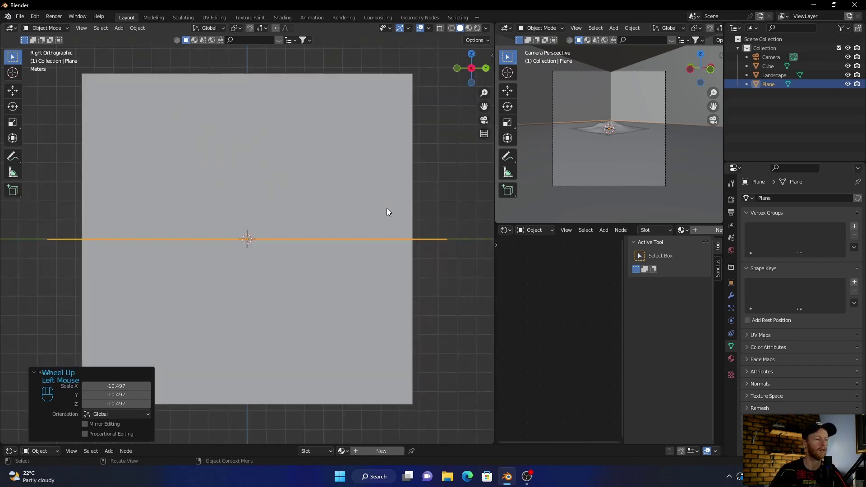
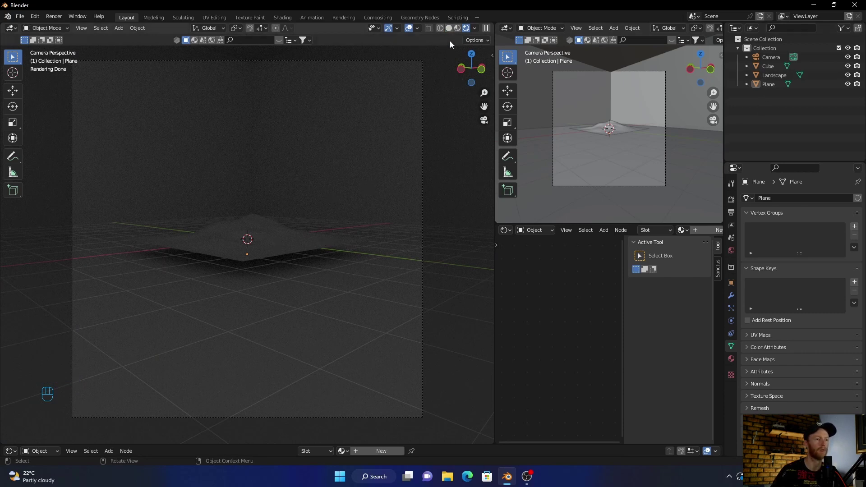
{"action": "left_click", "coordinate": [463, 73]}
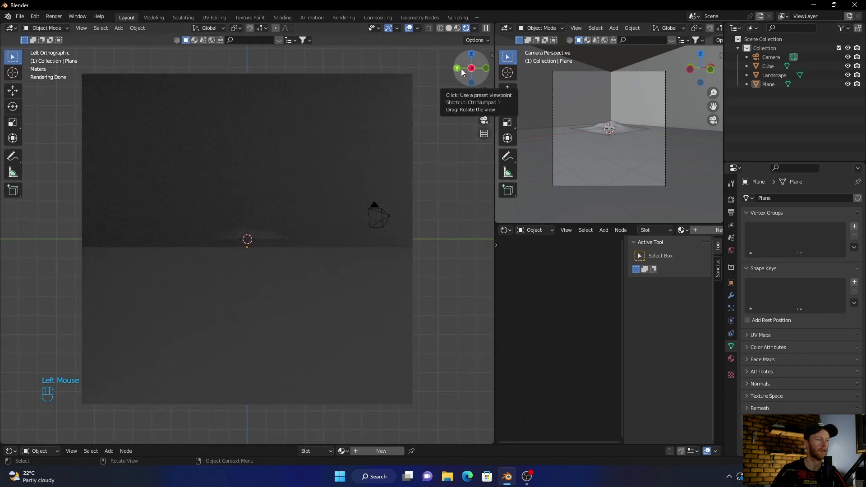
{"action": "left_click", "coordinate": [442, 35]}
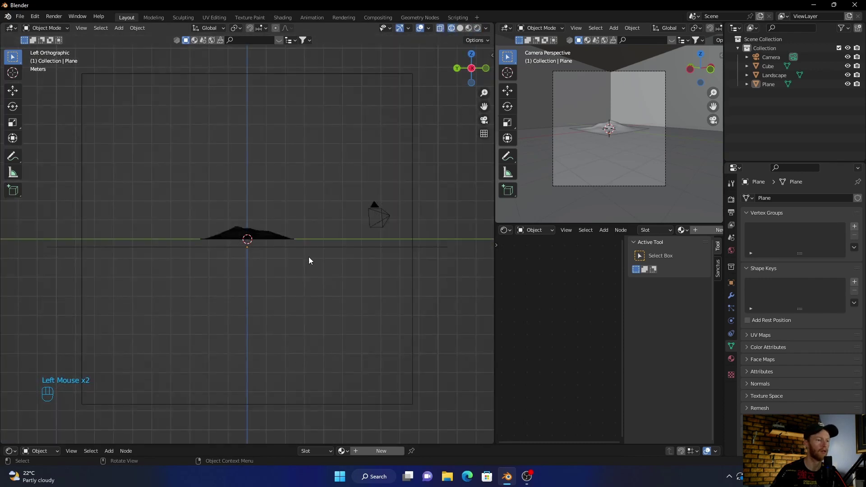
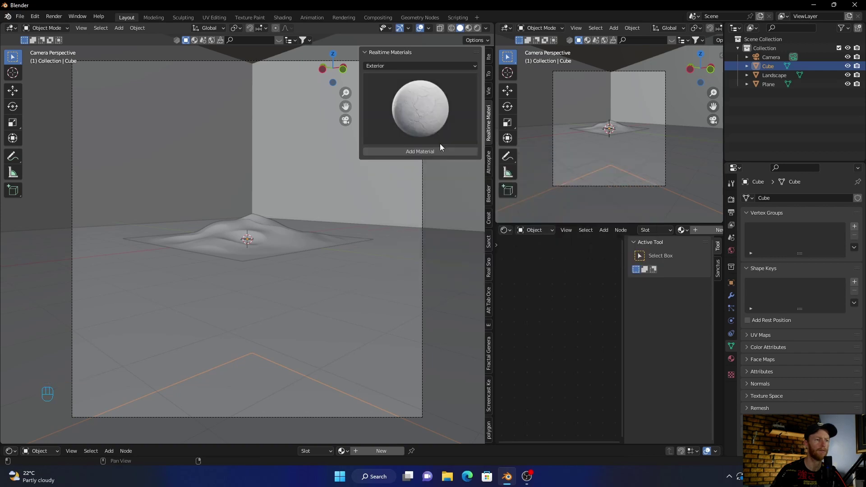
Assign the Fast Plaster material to the room cube and a copy to the floor plane.
{"action": "left_click_drag", "start_coordinate": [420, 111], "coordinate": [598, 215]}
{"action": "left_click", "coordinate": [444, 155]}
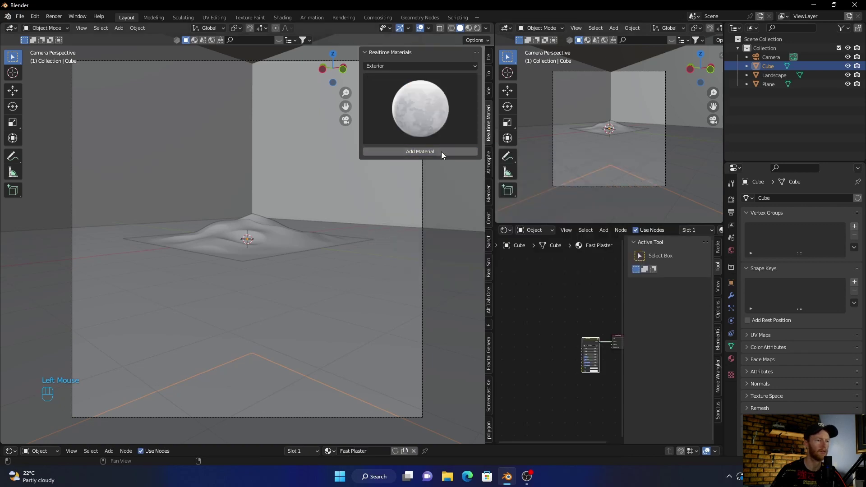
{"action": "left_click_drag", "start_coordinate": [424, 155], "coordinate": [366, 283]}
{"action": "left_click", "coordinate": [370, 276]}
{"action": "left_click_drag", "start_coordinate": [417, 157], "coordinate": [406, 185]}
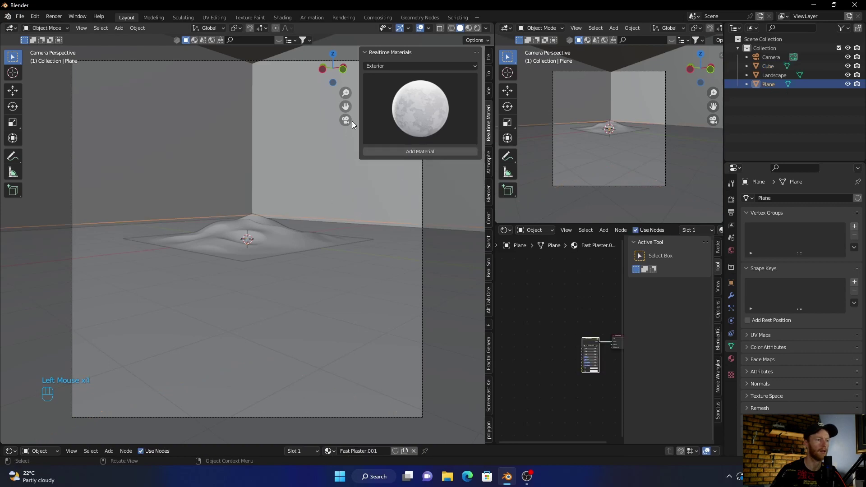
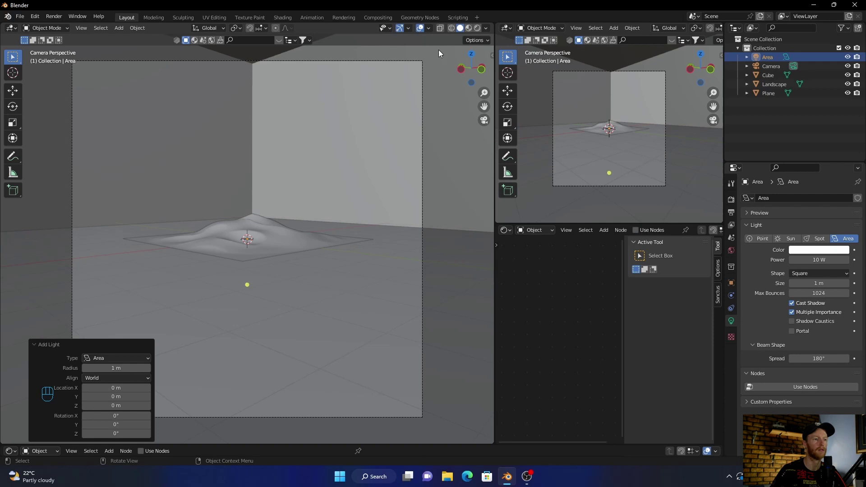
Add an area light and switch to a top-down view of the scene.
{"action": "left_click_drag", "start_coordinate": [427, 174], "coordinate": [337, 185]}
{"action": "key", "text": "g"}
{"action": "left_click_drag", "start_coordinate": [157, 194], "coordinate": [469, 65]}
{"action": "scroll", "scroll_direction": "down", "scroll_amount": 3}
{"action": "left_click", "coordinate": [454, 30]}
{"action": "scroll", "scroll_direction": "down", "scroll_amount": 3}
{"action": "scroll", "scroll_direction": "up", "scroll_amount": 3}
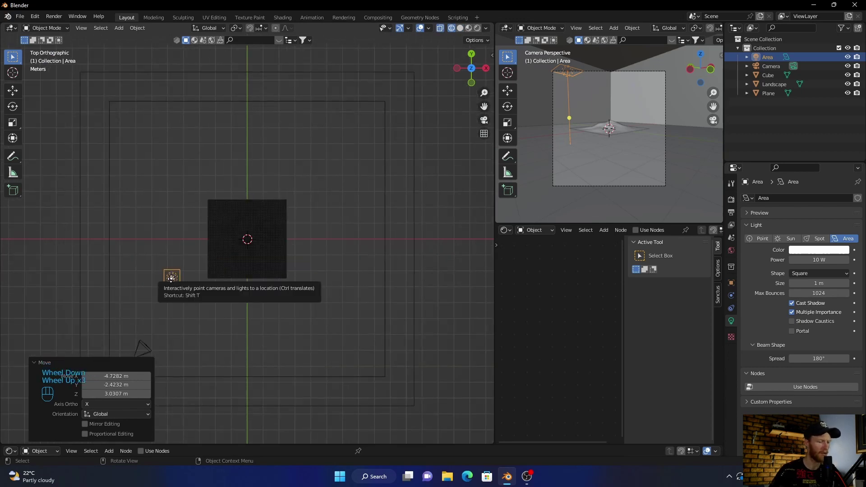
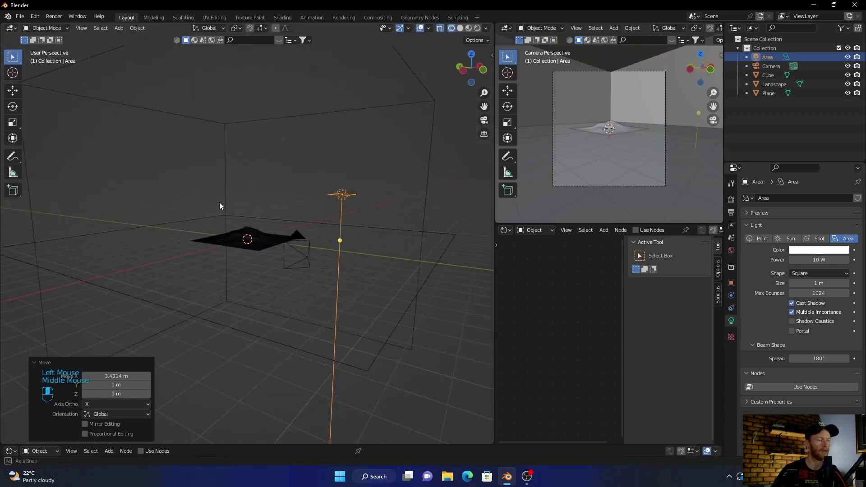
Scale the area light to about 2.5x and rotate it beside the landscape.
{"action": "key", "text": "s"}
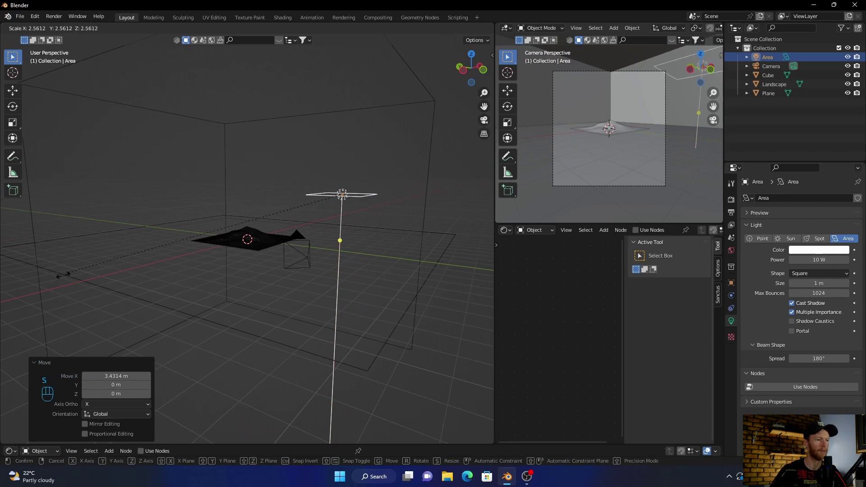
{"action": "left_click_drag", "start_coordinate": [451, 357], "coordinate": [349, 253]}
{"action": "key", "text": "r"}
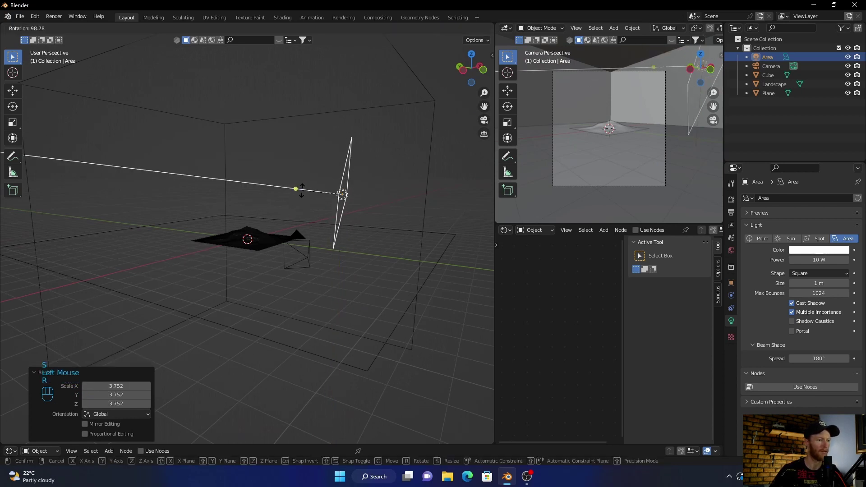
{"action": "left_click", "coordinate": [329, 206]}
{"action": "left_click_drag", "start_coordinate": [428, 317], "coordinate": [347, 350]}
{"action": "scroll", "scroll_direction": "up", "scroll_amount": 3}
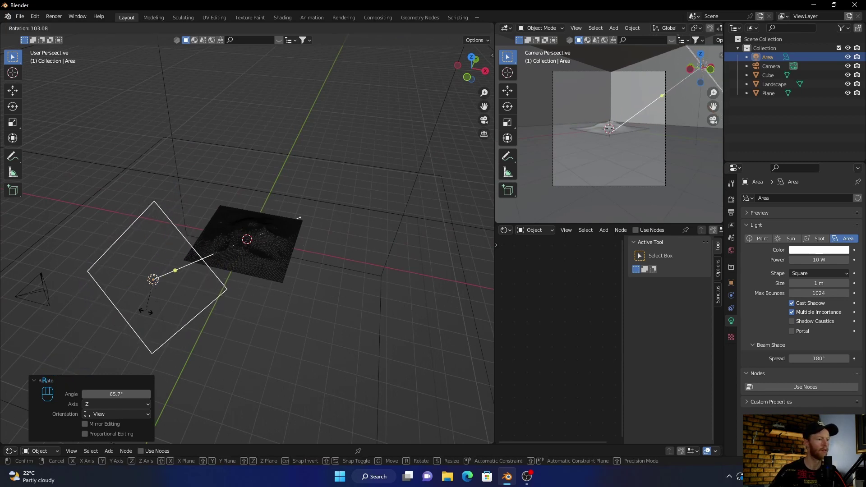
Aim the area light down at the landscape and confirm its placement.
{"action": "left_click", "coordinate": [151, 318]}
{"action": "left_click_drag", "start_coordinate": [71, 231], "coordinate": [180, 262]}
{"action": "key", "text": "r"}
{"action": "left_click", "coordinate": [277, 249]}
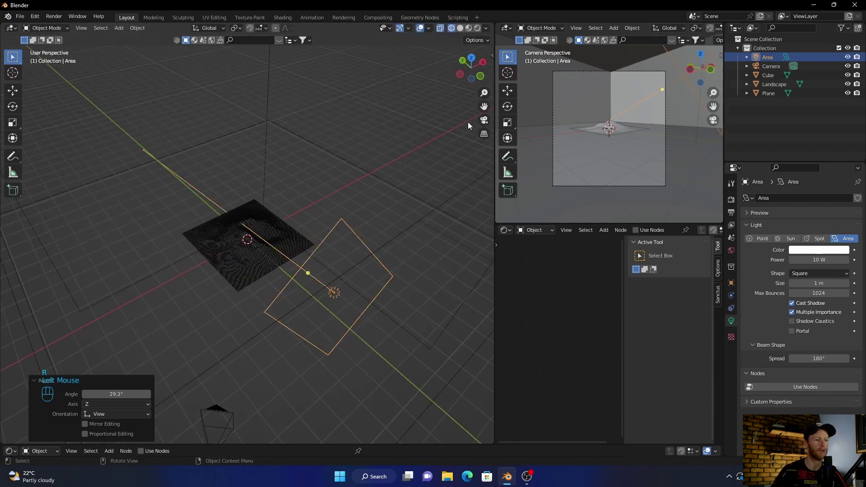
Preview rendered lighting at 1000 W through the camera and sink the landscape about 0.15 m into the floor.
{"action": "left_click", "coordinate": [483, 121]}
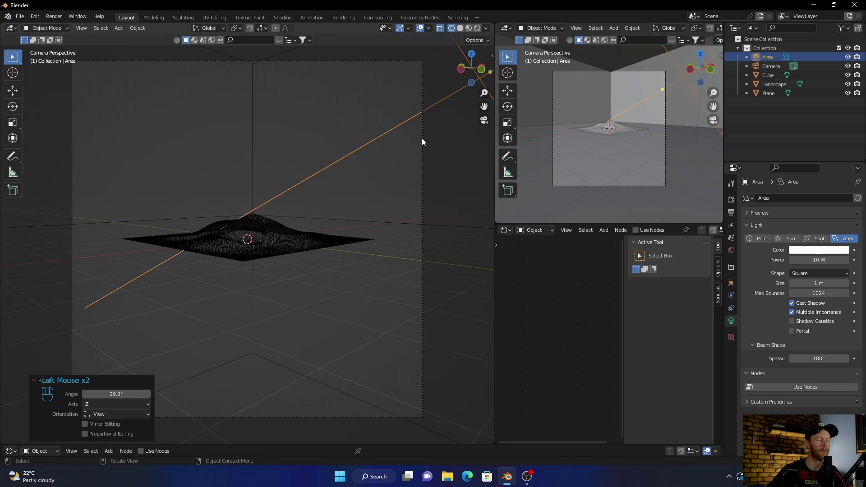
{"action": "left_click", "coordinate": [457, 148]}
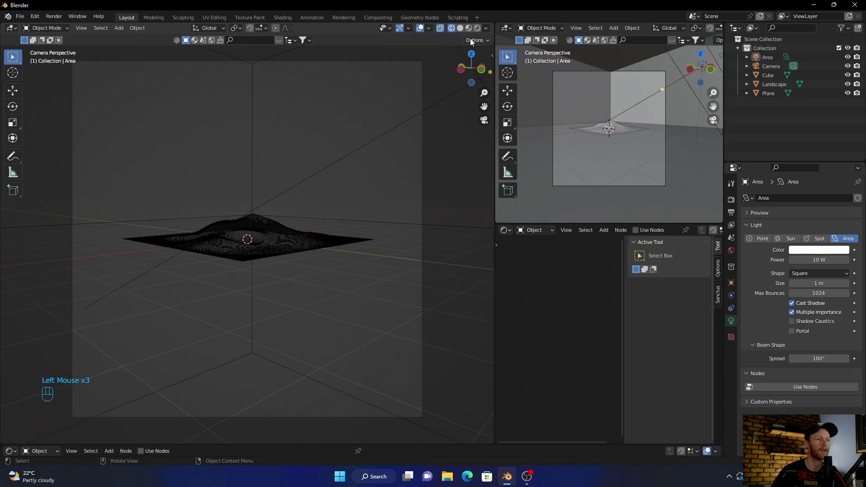
{"action": "left_click", "coordinate": [476, 35]}
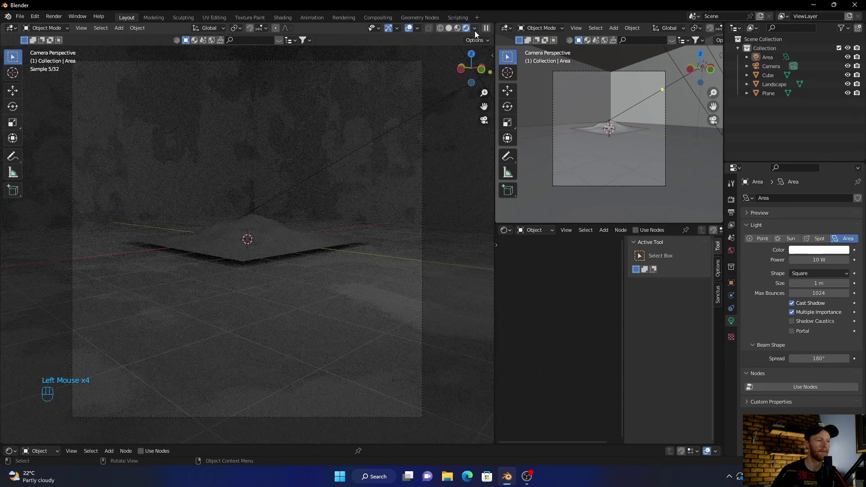
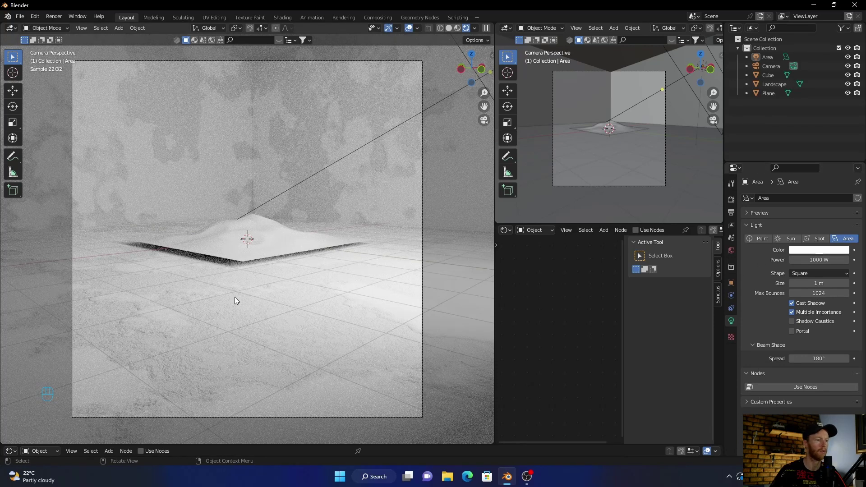
{"action": "left_click", "coordinate": [232, 254]}
{"action": "key", "text": "g"}
{"action": "left_click", "coordinate": [233, 260]}
{"action": "left_click_drag", "start_coordinate": [448, 34], "coordinate": [274, 253]}
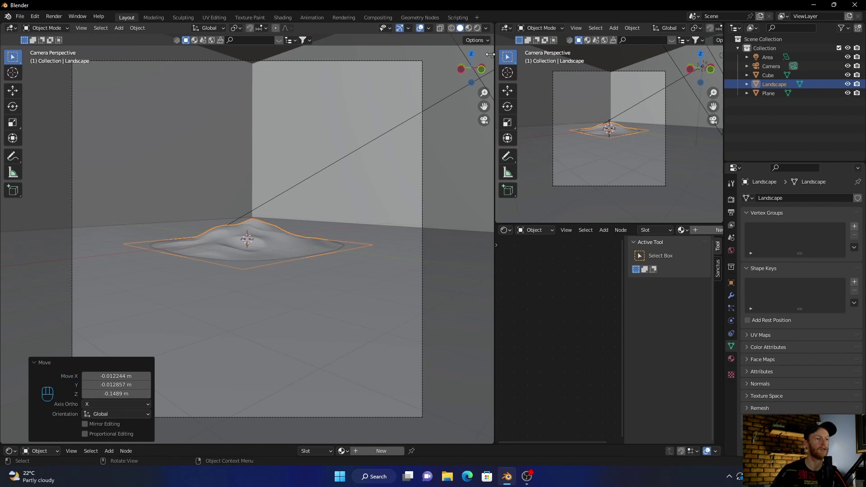
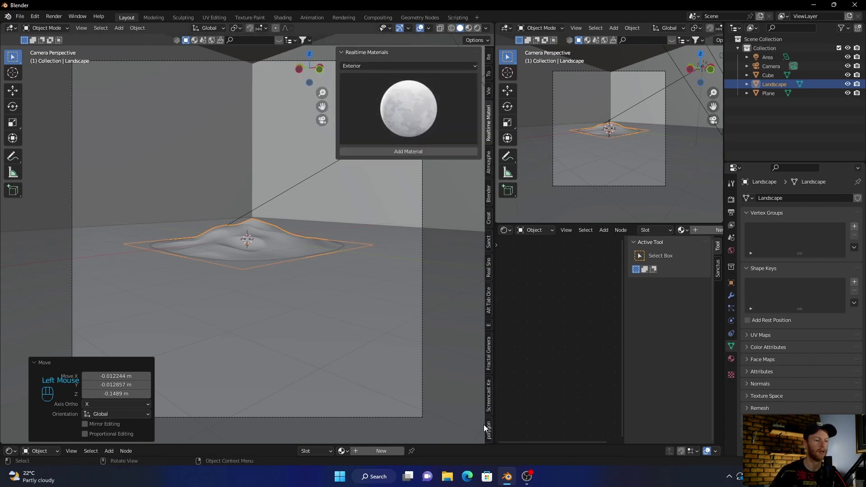
Scatter botaniq Grass Cut A spring-summer over the Landscape object.
{"action": "left_click", "coordinate": [492, 431]}
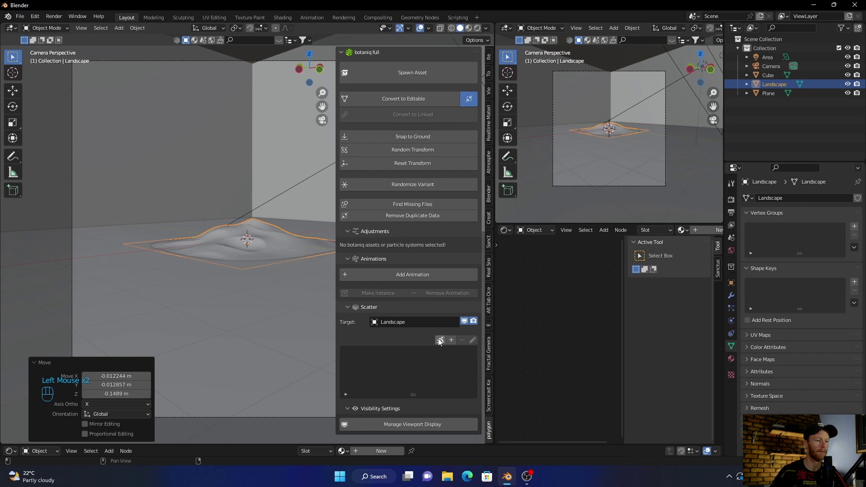
{"action": "left_click_drag", "start_coordinate": [452, 346], "coordinate": [443, 453]}
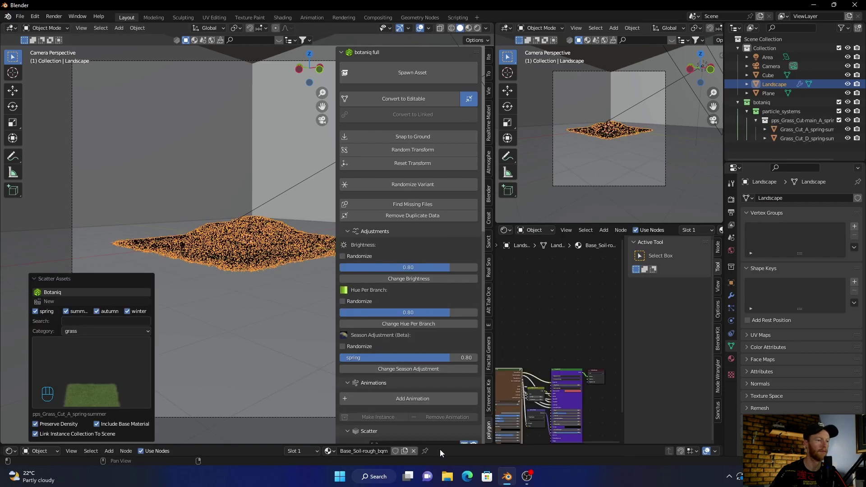
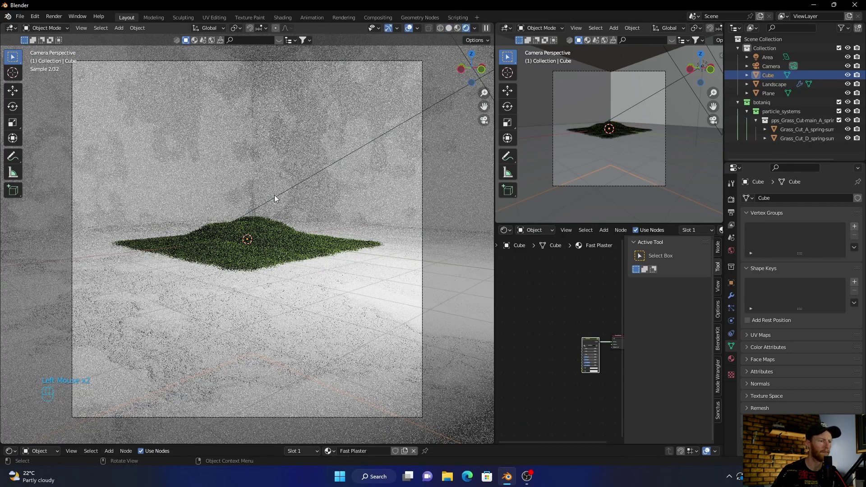
Lower the HSV Value of the cube wall's Fast Plaster colour to a dark grey.
{"action": "left_click", "coordinate": [298, 131]}
{"action": "left_click", "coordinate": [734, 364]}
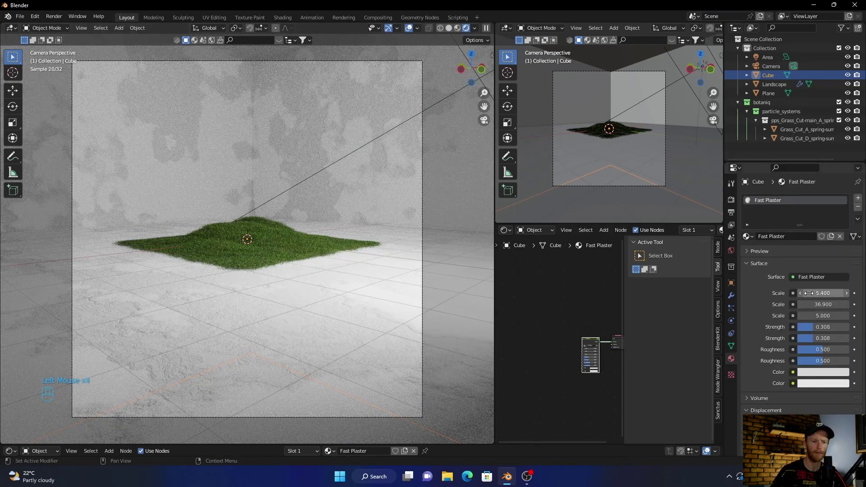
{"action": "left_click", "coordinate": [821, 371]}
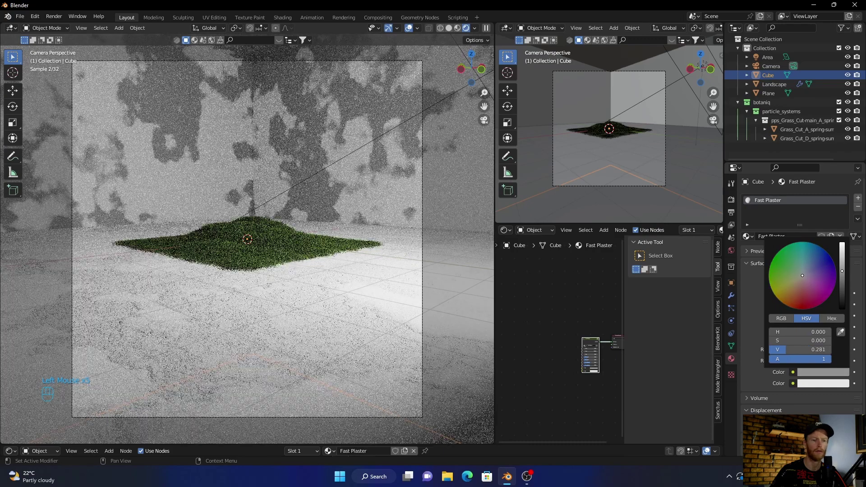
{"action": "left_click_drag", "start_coordinate": [819, 387], "coordinate": [837, 328]}
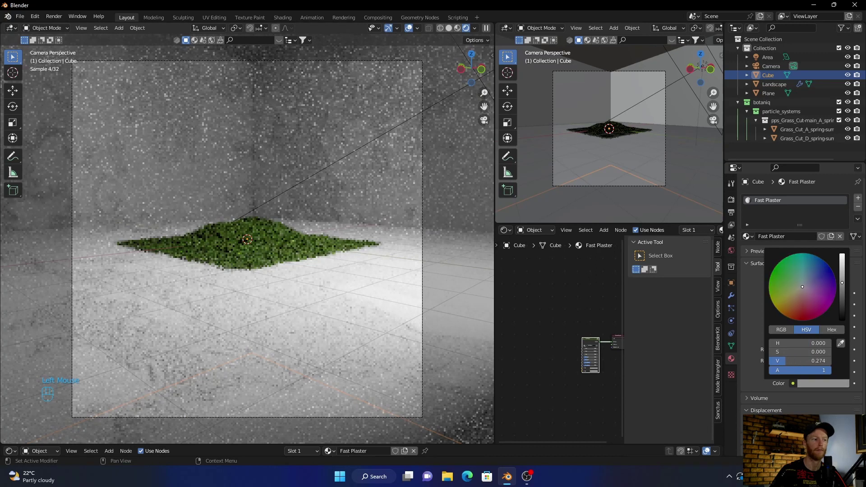
{"action": "left_click", "coordinate": [330, 338]}
Darken both Fast Plaster colours on the floor plane and return to the camera's rendered preview.
{"action": "left_click", "coordinate": [817, 371]}
{"action": "left_click", "coordinate": [820, 375]}
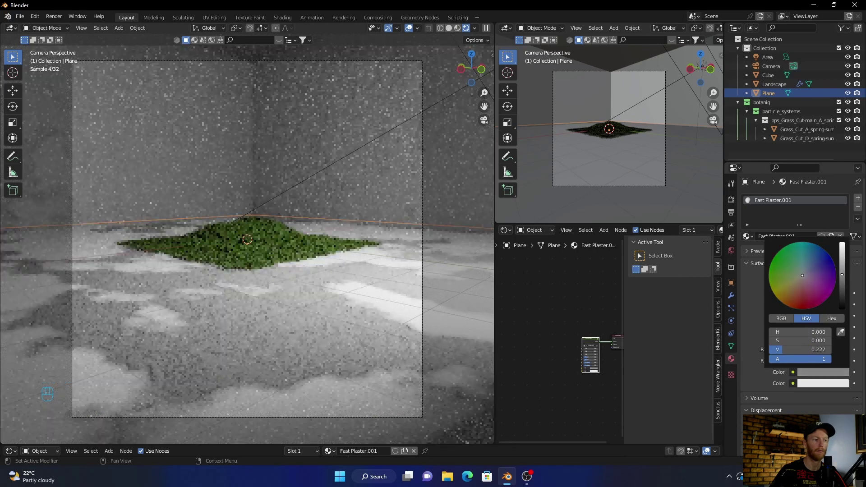
{"action": "left_click", "coordinate": [821, 385]}
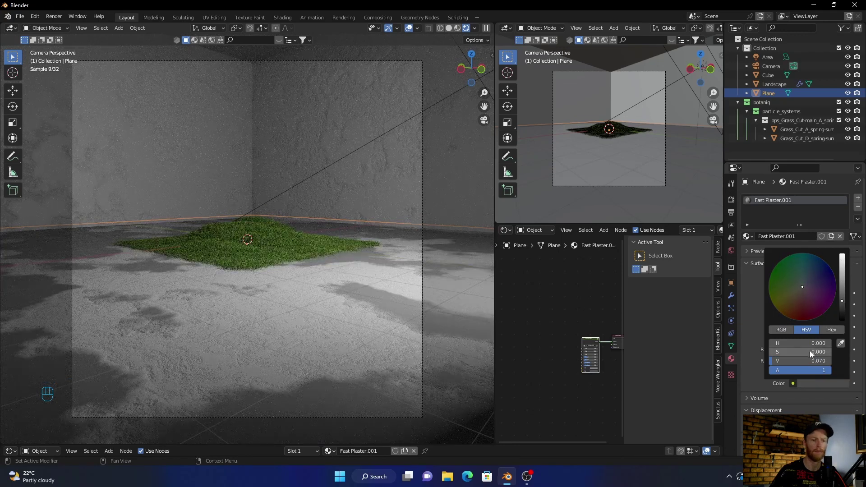
{"action": "left_click", "coordinate": [811, 374]}
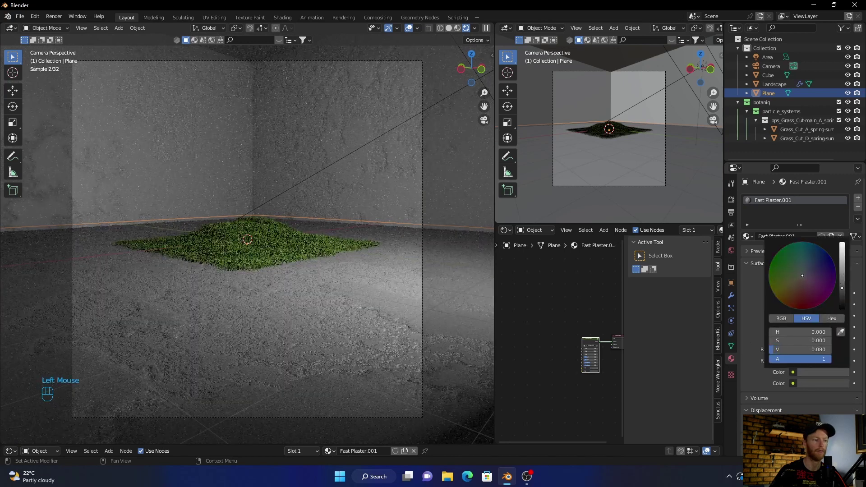
{"action": "left_click", "coordinate": [224, 142]}
{"action": "left_click", "coordinate": [284, 322]}
{"action": "left_click_drag", "start_coordinate": [284, 308], "coordinate": [288, 308]}
{"action": "left_click", "coordinate": [485, 121]}
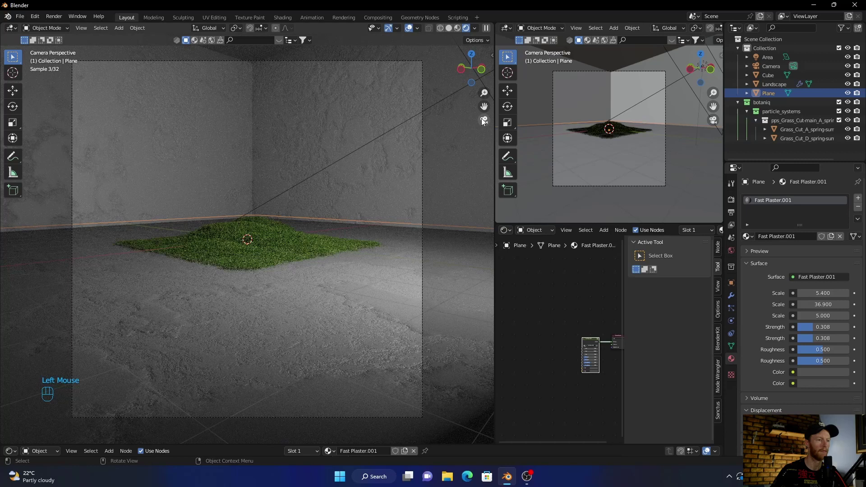
Place the Botaniq Podocarpus bonsai tree onto the grass island.
{"action": "left_click", "coordinate": [202, 131]}
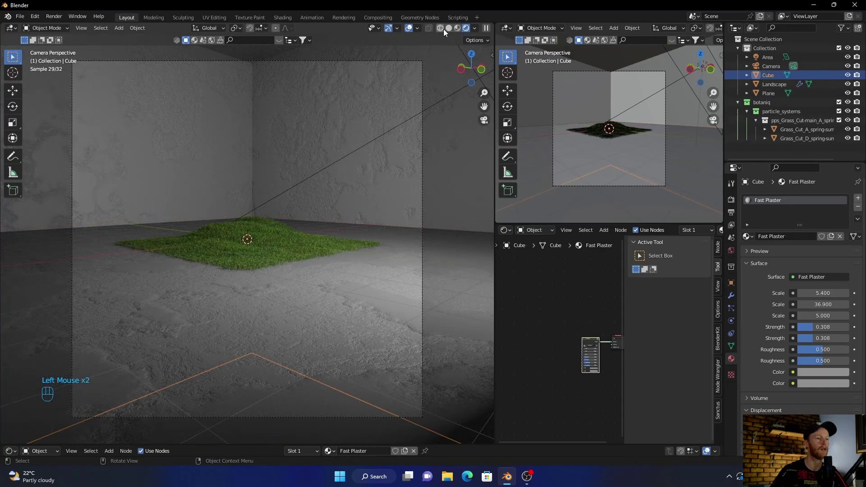
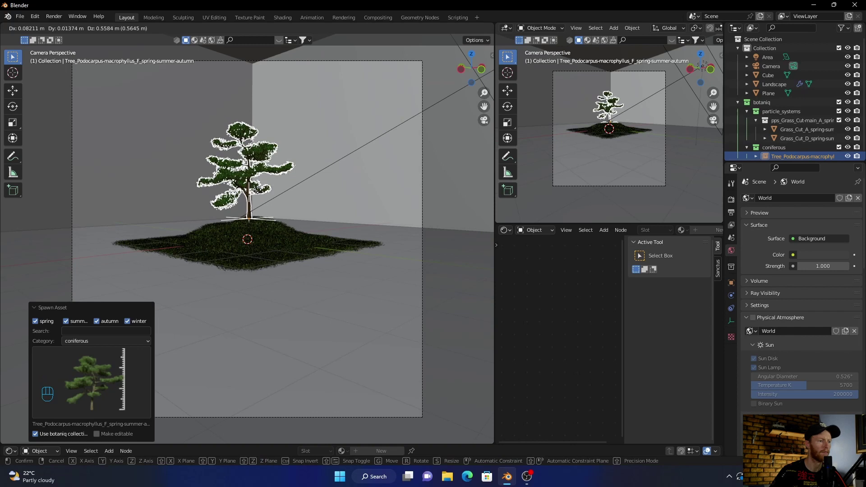
{"action": "left_click", "coordinate": [259, 196]}
{"action": "left_click_drag", "start_coordinate": [246, 100], "coordinate": [235, 217]}
{"action": "scroll", "scroll_direction": "up", "scroll_amount": 3}
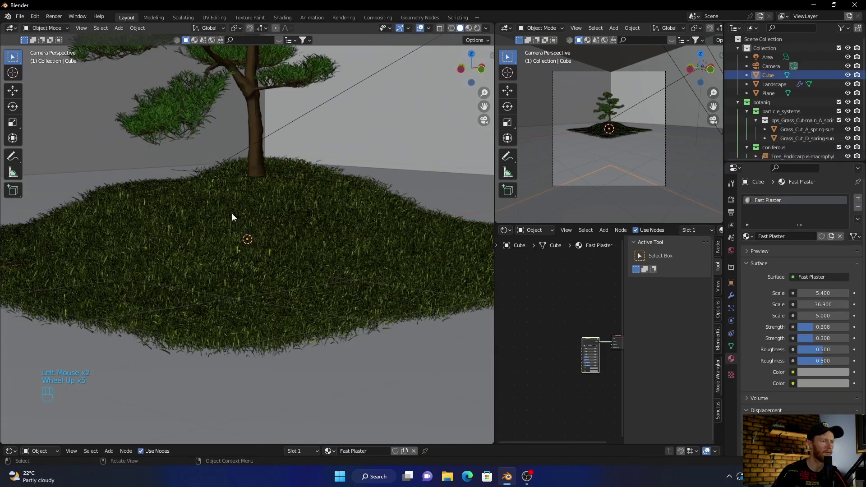
{"action": "left_click", "coordinate": [261, 157]}
{"action": "key", "text": "g"}
{"action": "left_click", "coordinate": [262, 167]}
Adjust the wall Cube's Fast Plaster scale for a rough grey plaster look, then select the Landscape island.
{"action": "scroll", "scroll_direction": "down", "scroll_amount": 3}
{"action": "scroll", "scroll_direction": "down", "scroll_amount": 3}
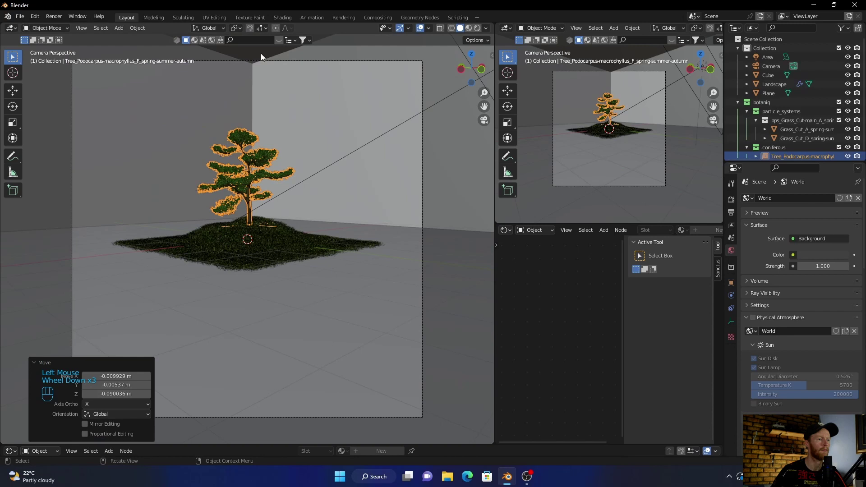
{"action": "left_click", "coordinate": [263, 57]}
{"action": "left_click", "coordinate": [419, 33]}
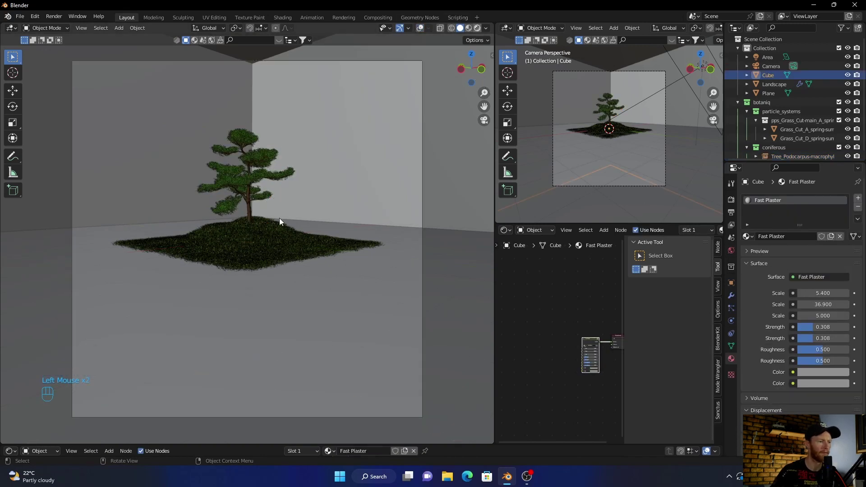
{"action": "left_click", "coordinate": [281, 222]}
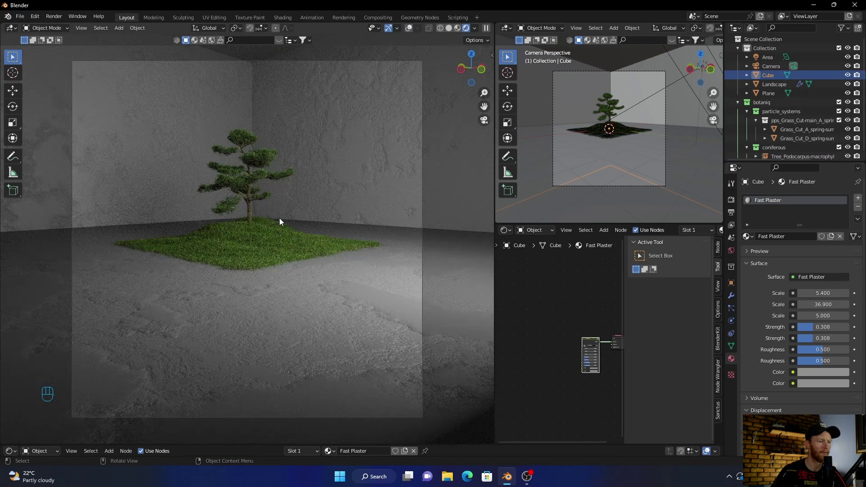
{"action": "left_click", "coordinate": [241, 258]}
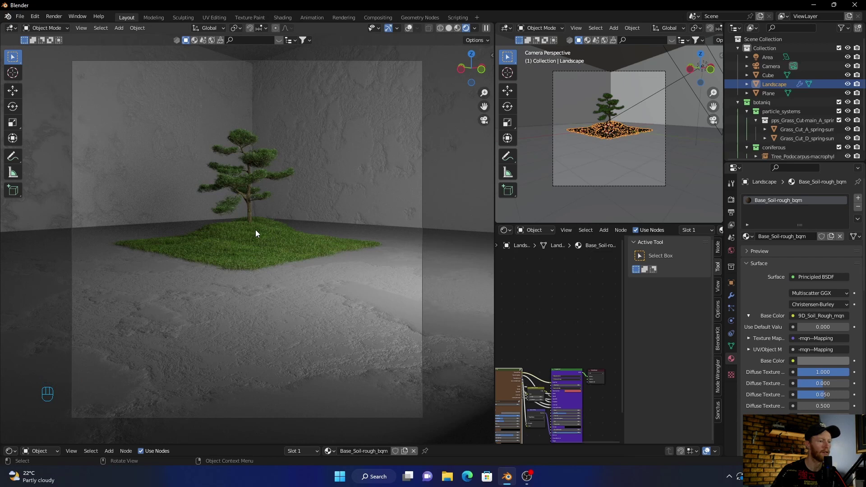
Rotate the camera so the room corner sits left and the island is framed off-centre.
{"action": "left_click", "coordinate": [298, 314]}
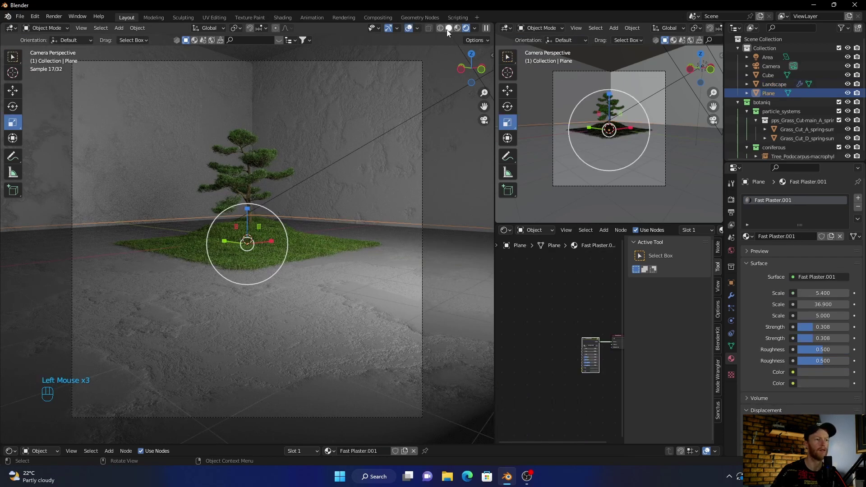
{"action": "left_click", "coordinate": [450, 32]}
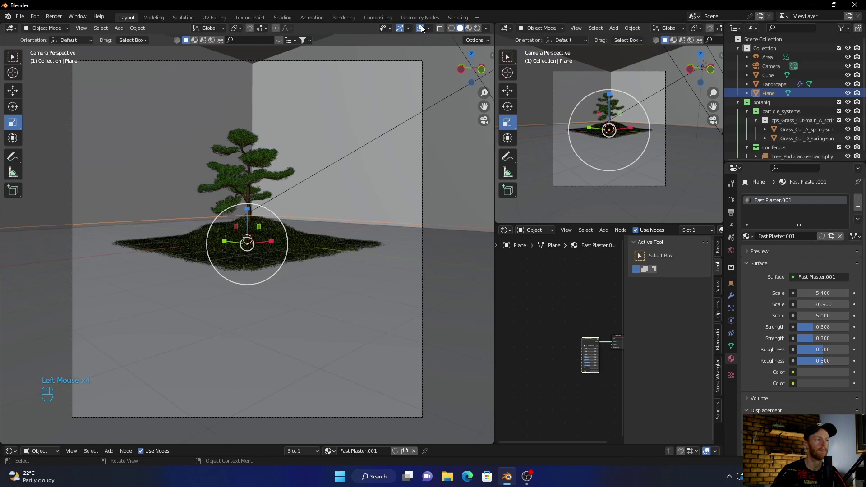
{"action": "left_click", "coordinate": [14, 62]}
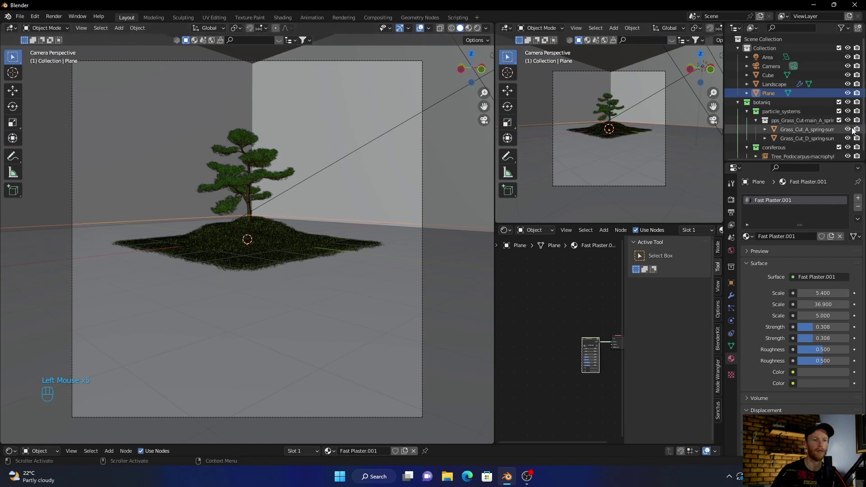
{"action": "left_click", "coordinate": [771, 72]}
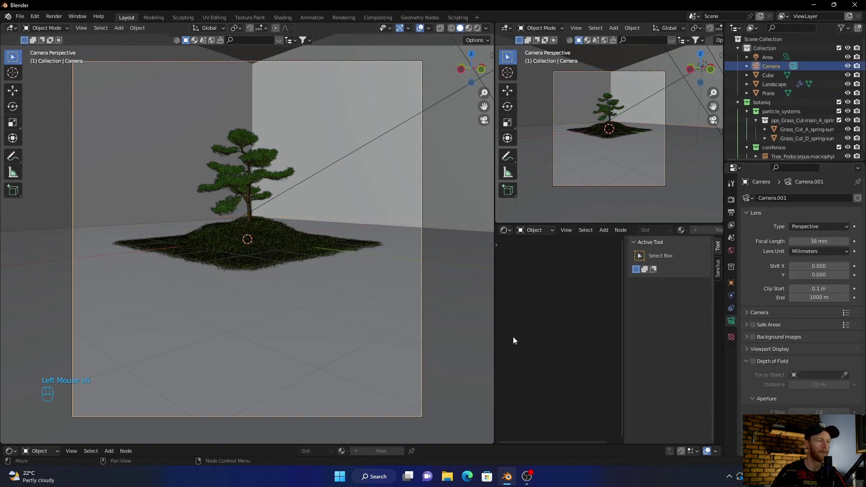
{"action": "left_click_drag", "start_coordinate": [211, 285], "coordinate": [233, 288]}
{"action": "left_click", "coordinate": [777, 70]}
{"action": "key", "text": "ctrl+alt+KP_0"}
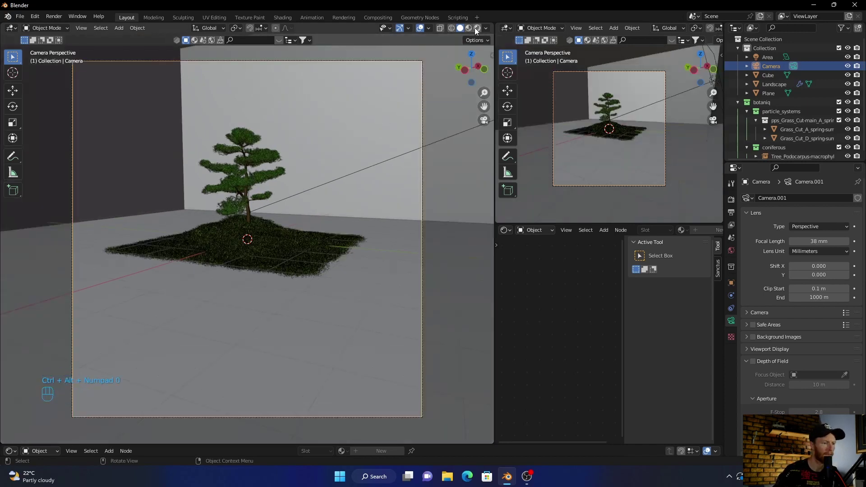
Check the framing in rendered shading, then orbit out to look down into the room.
{"action": "left_click", "coordinate": [478, 31]}
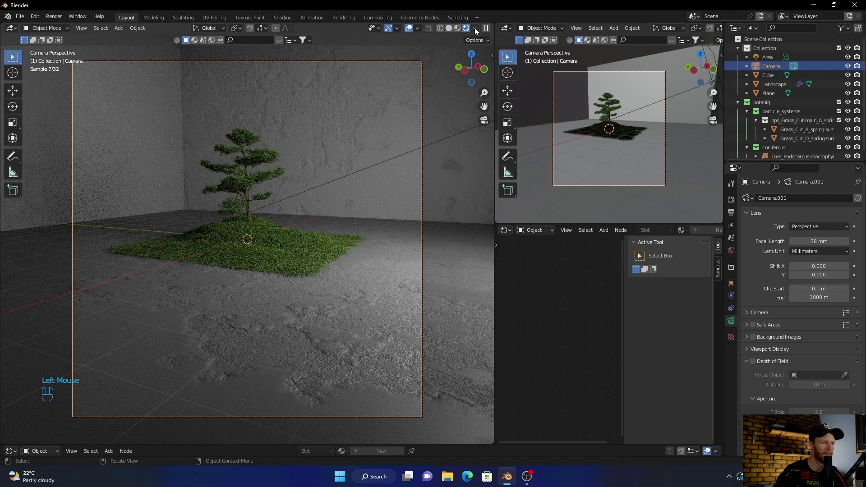
{"action": "left_click_drag", "start_coordinate": [486, 235], "coordinate": [362, 258]}
{"action": "scroll", "scroll_direction": "down", "scroll_amount": 3}
{"action": "left_click_drag", "start_coordinate": [195, 261], "coordinate": [239, 251]}
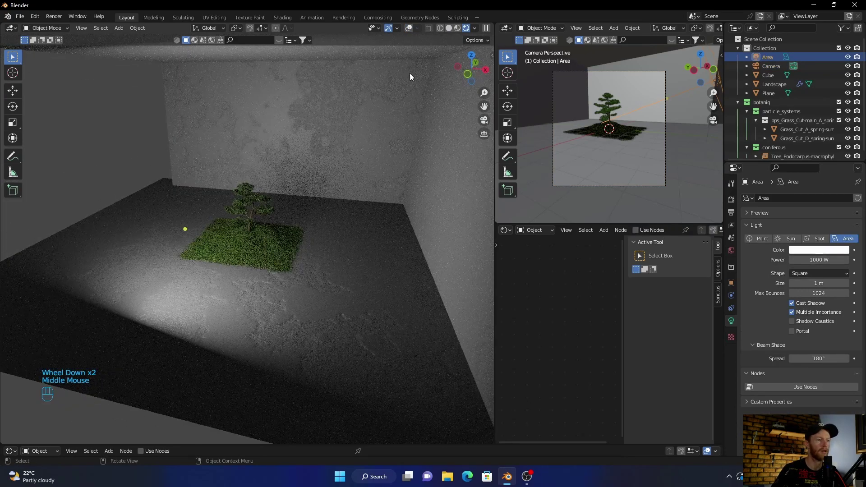
Shrink the area light and lower its power to 500 W.
{"action": "left_click", "coordinate": [411, 33]}
{"action": "left_click", "coordinate": [445, 35]}
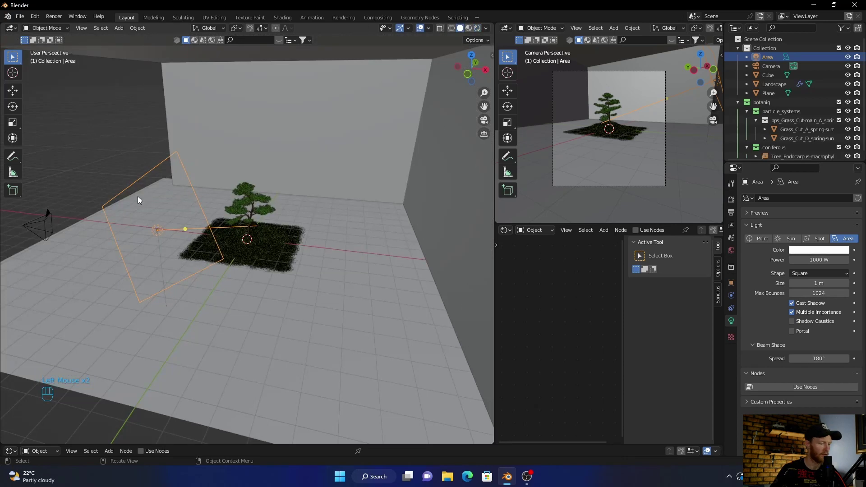
{"action": "key", "text": "b"}
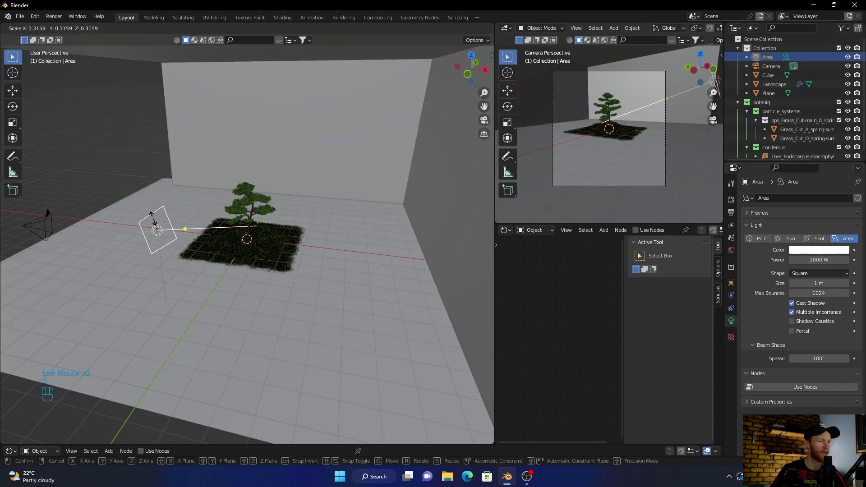
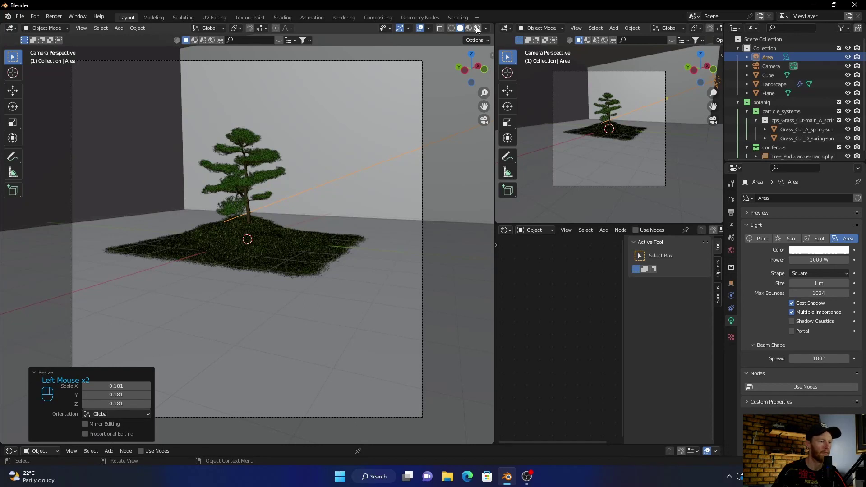
{"action": "left_click", "coordinate": [479, 28]}
{"action": "left_click", "coordinate": [478, 29]}
{"action": "key", "text": "KP_0"}
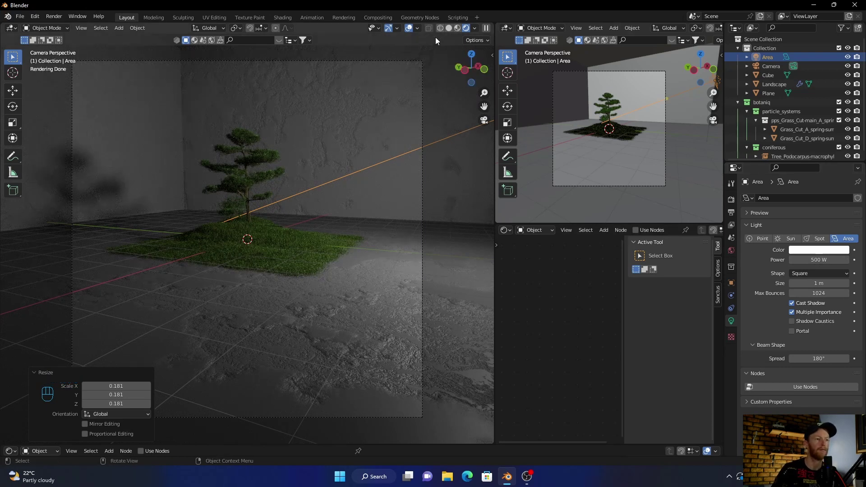
{"action": "left_click", "coordinate": [451, 29]}
{"action": "scroll", "scroll_direction": "down", "scroll_amount": 3}
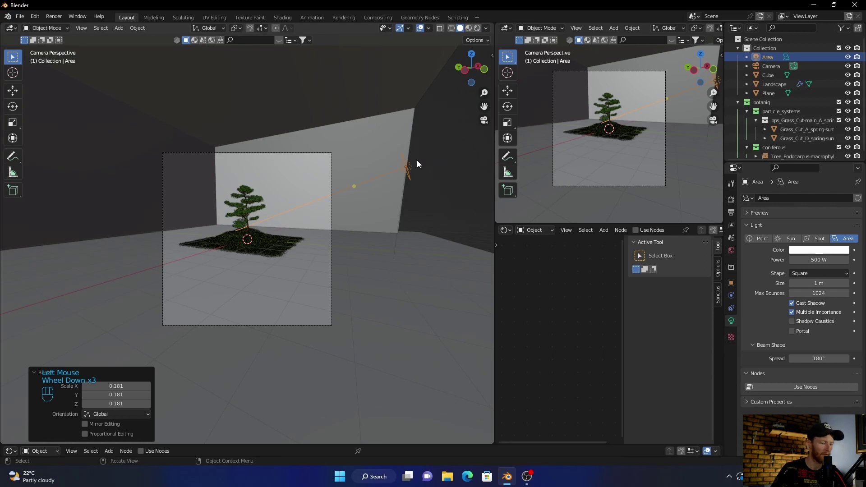
Move the area light to the right of the tree and preview the lighting rendered.
{"action": "key", "text": "g"}
{"action": "left_click", "coordinate": [305, 198]}
{"action": "left_click", "coordinate": [489, 122]}
{"action": "left_click", "coordinate": [491, 125]}
{"action": "scroll", "scroll_direction": "up", "scroll_amount": 3}
{"action": "scroll", "scroll_direction": "down", "scroll_amount": 3}
{"action": "left_click", "coordinate": [482, 30]}
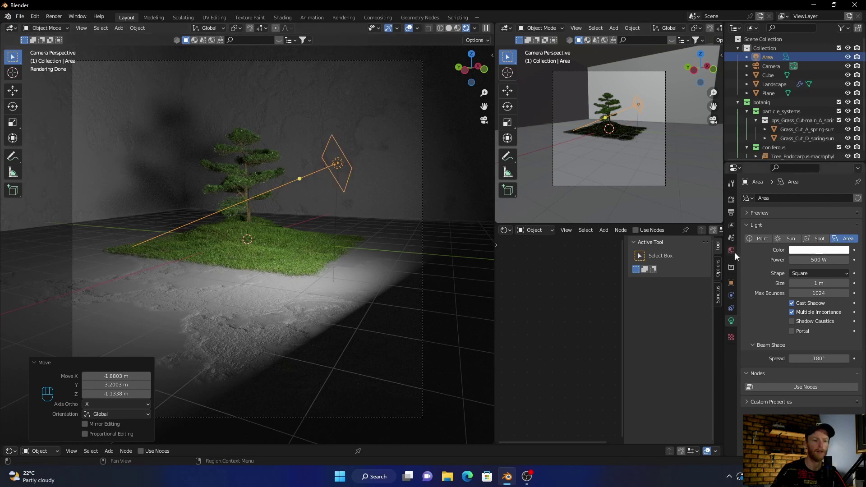
Set the World background colour to near-black and return to solid shading.
{"action": "left_click", "coordinate": [733, 255]}
{"action": "left_click", "coordinate": [813, 259]}
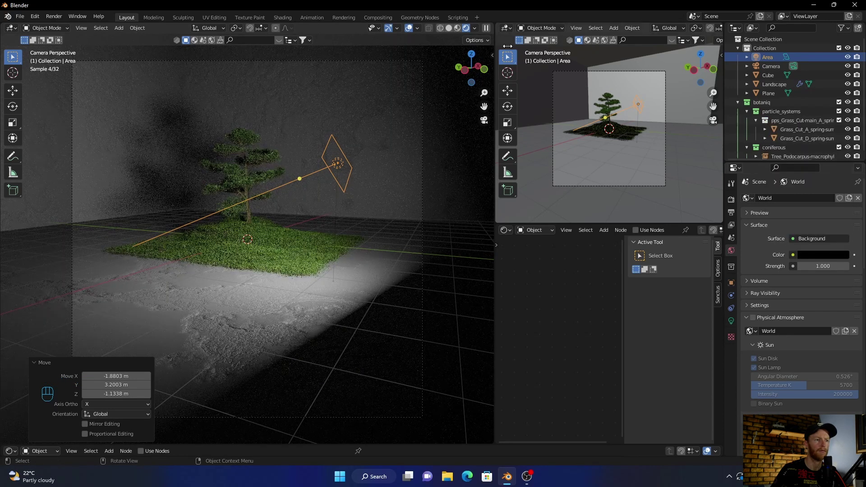
{"action": "left_click", "coordinate": [451, 32]}
{"action": "left_click_drag", "start_coordinate": [316, 271], "coordinate": [302, 272]}
Zoom close to the island and snap the camera to the current view.
{"action": "scroll", "scroll_direction": "up", "scroll_amount": 3}
{"action": "scroll", "scroll_direction": "up", "scroll_amount": 3}
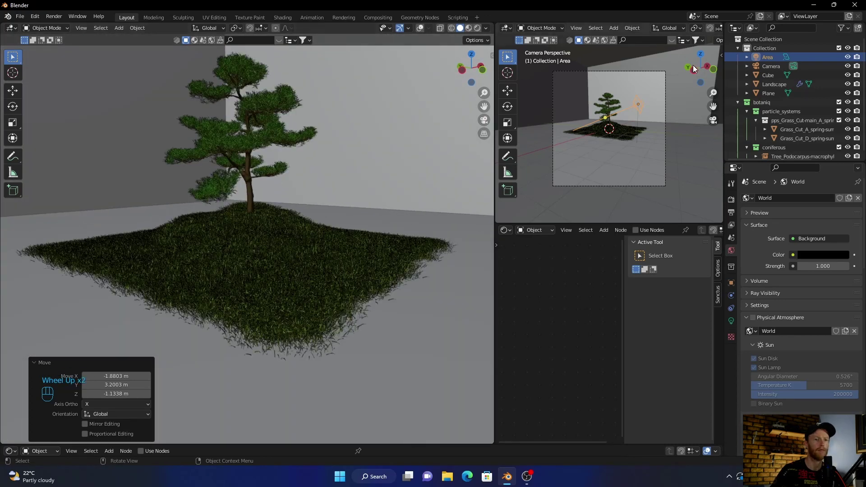
{"action": "left_click", "coordinate": [776, 69]}
{"action": "key", "text": "ctrl+alt+KP_0"}
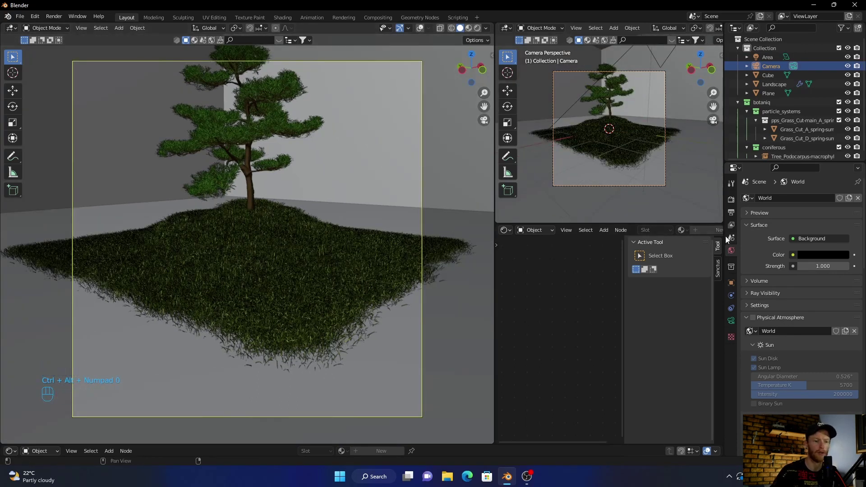
Set the camera focal length to 32 mm and preview the framing rendered.
{"action": "left_click", "coordinate": [730, 320]}
{"action": "left_click", "coordinate": [794, 246]}
{"action": "left_click", "coordinate": [795, 247]}
{"action": "left_click", "coordinate": [794, 246]}
{"action": "double_click", "coordinate": [795, 246]}
{"action": "left_click", "coordinate": [795, 247]}
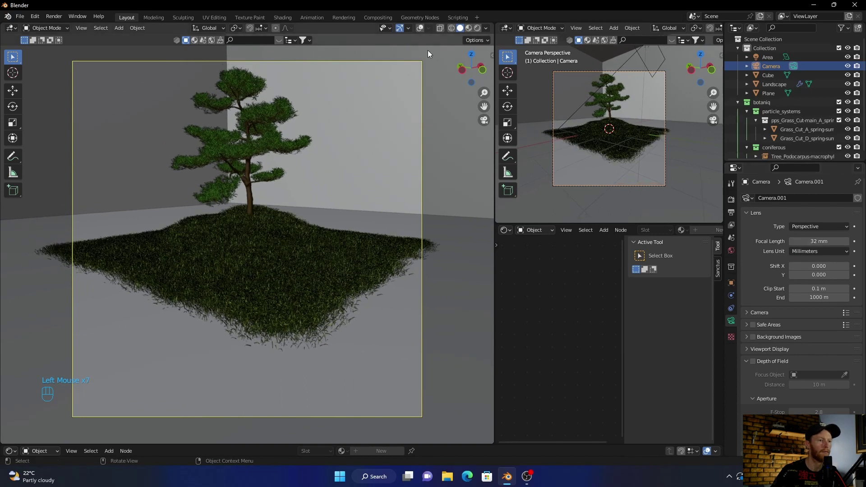
{"action": "left_click", "coordinate": [398, 124]}
{"action": "left_click", "coordinate": [731, 360]}
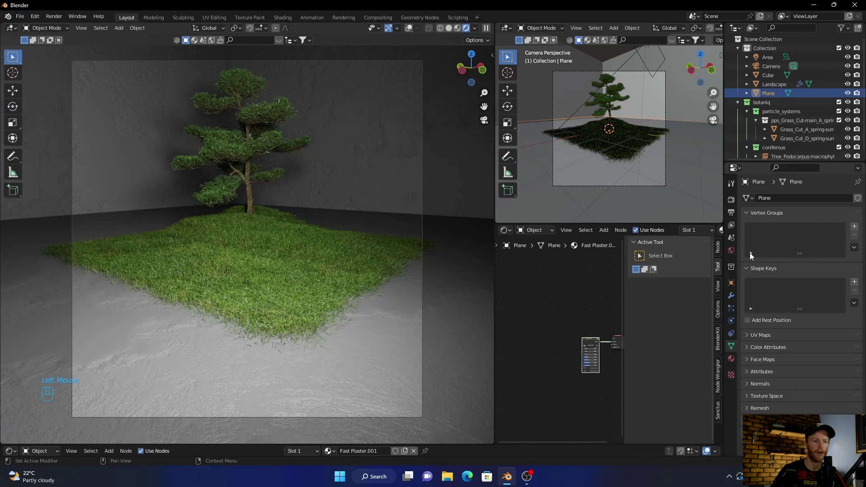
Darken the floor's Fast Plaster to black and add the Stucco Slice material from Realtime Materials.
{"action": "left_click_drag", "start_coordinate": [730, 362], "coordinate": [828, 372]}
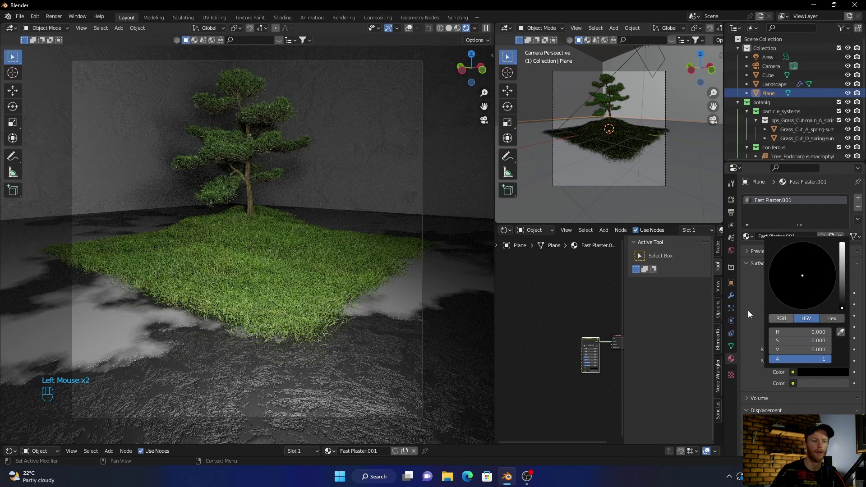
{"action": "left_click", "coordinate": [818, 385]}
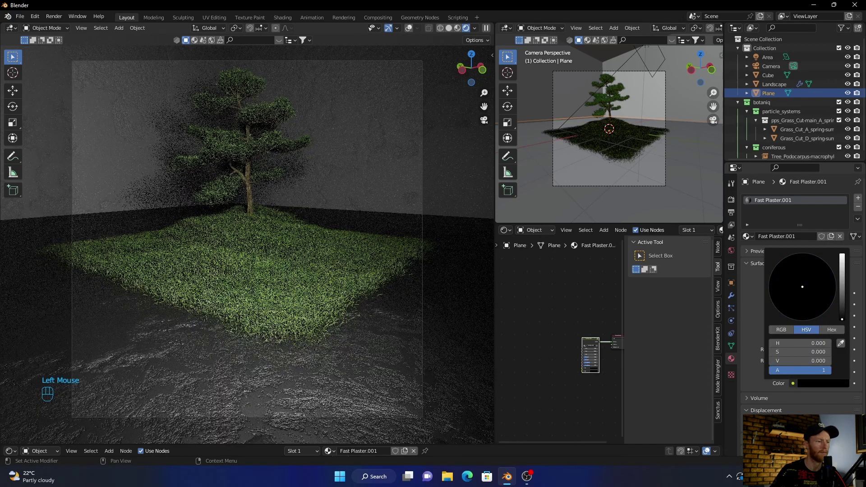
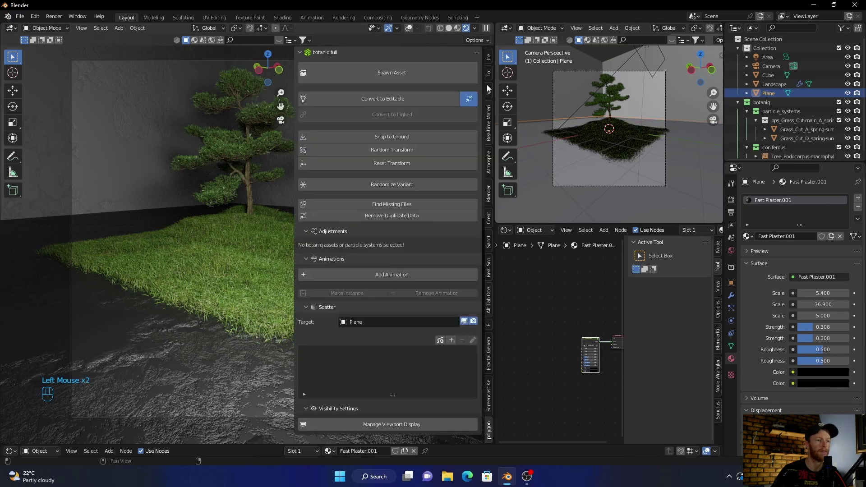
{"action": "left_click_drag", "start_coordinate": [487, 120], "coordinate": [388, 264]}
{"action": "left_click", "coordinate": [394, 151]}
{"action": "left_click", "coordinate": [821, 376]}
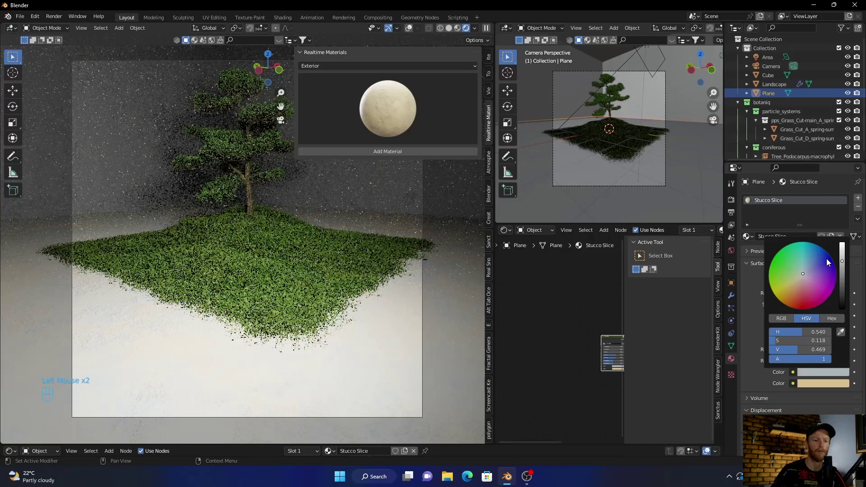
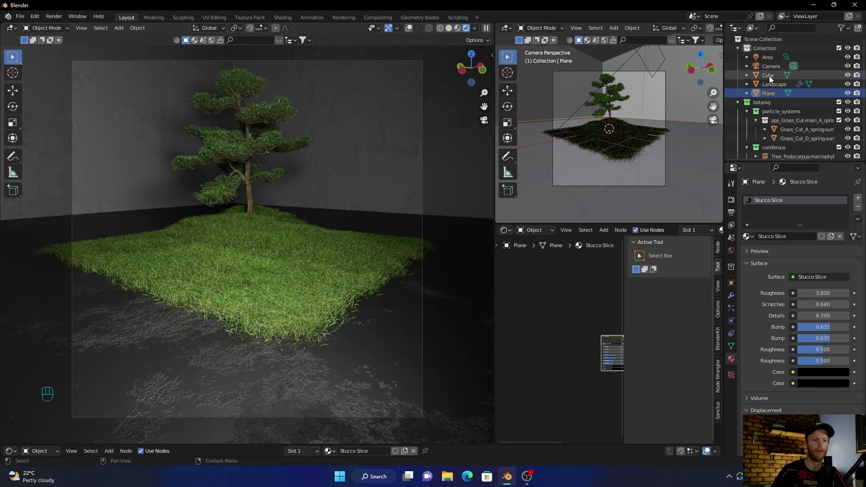
Dim the area light to 100 W and switch to solid shading.
{"action": "left_click", "coordinate": [770, 65]}
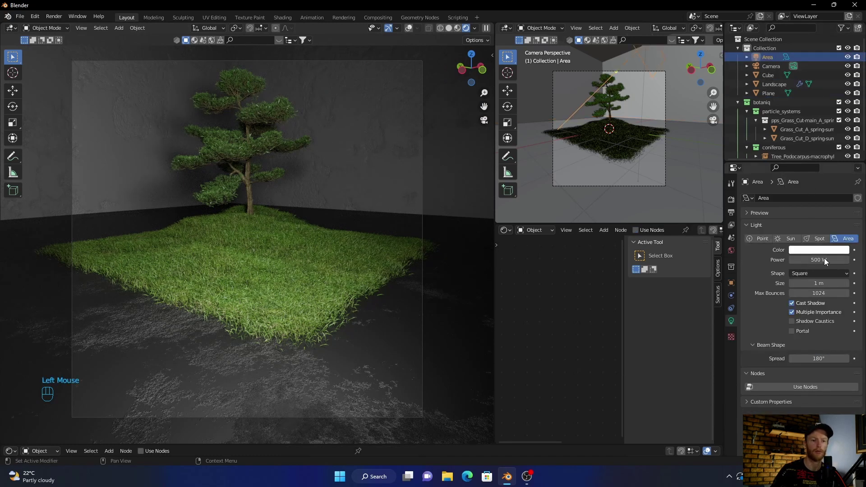
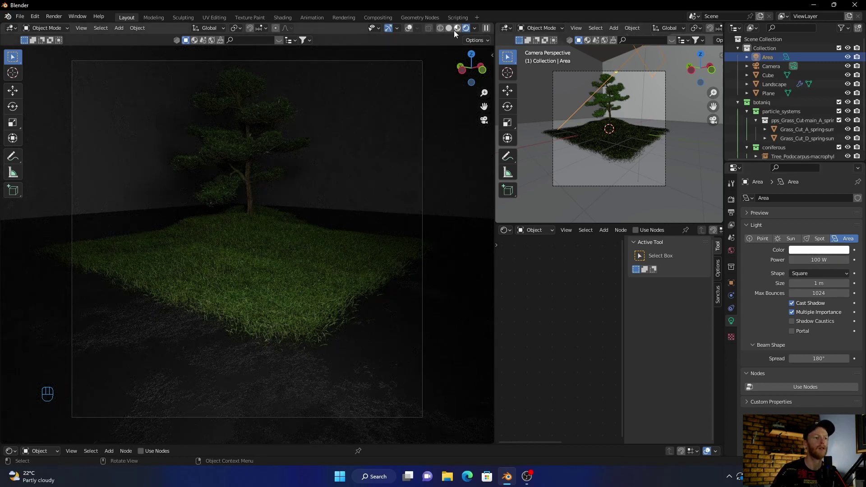
{"action": "left_click", "coordinate": [452, 34]}
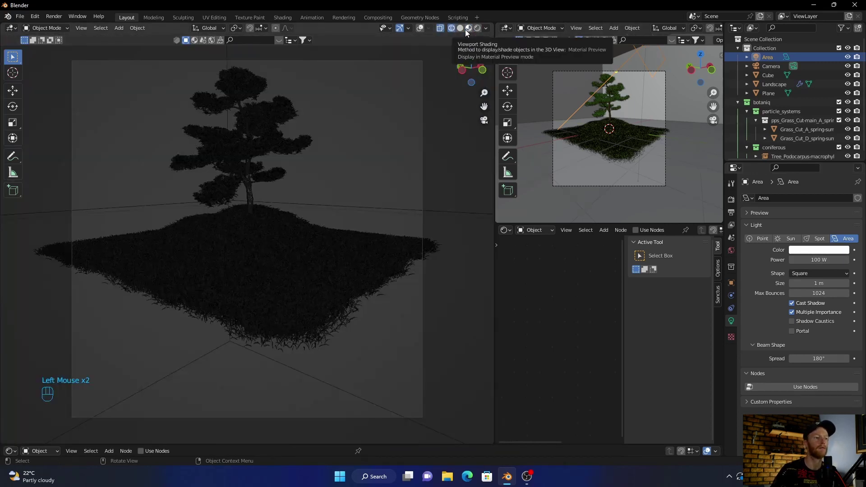
{"action": "left_click", "coordinate": [460, 33]}
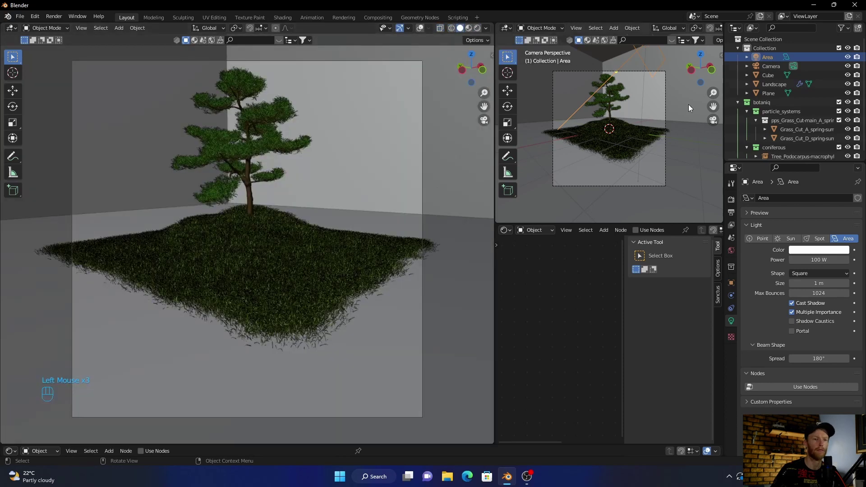
{"action": "left_click", "coordinate": [467, 174]}
{"action": "scroll", "scroll_direction": "down", "scroll_amount": 3}
Move the area light above the island and duplicate it as Area.001.
{"action": "left_click", "coordinate": [421, 33]}
{"action": "left_click", "coordinate": [285, 137]}
{"action": "left_click", "coordinate": [283, 138]}
{"action": "key", "text": "shift+d"}
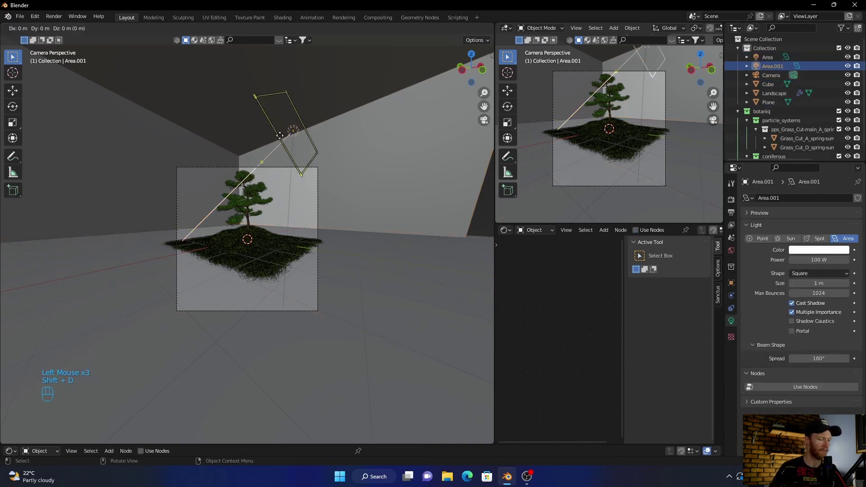
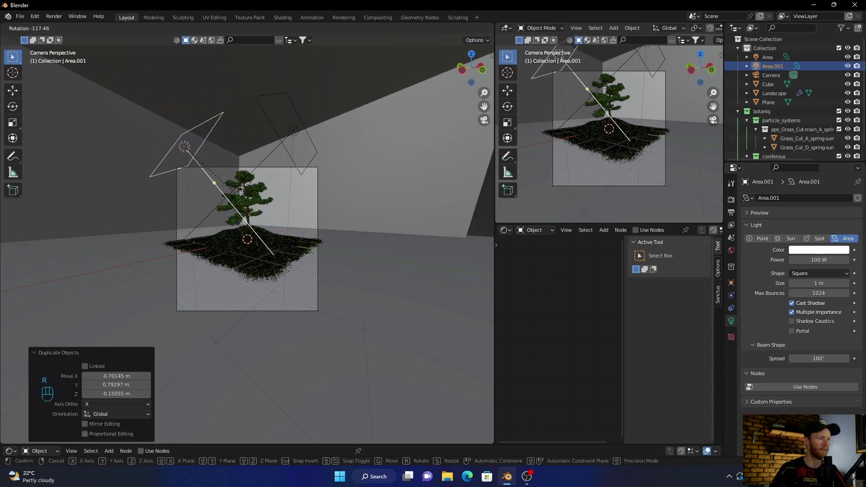
Aim Area.001 at the bonsai, give both lights 0.1 m size at 100 W, and check the shadows rendered.
{"action": "left_click", "coordinate": [239, 194]}
{"action": "scroll", "scroll_direction": "up", "scroll_amount": 3}
{"action": "scroll", "scroll_direction": "up", "scroll_amount": 3}
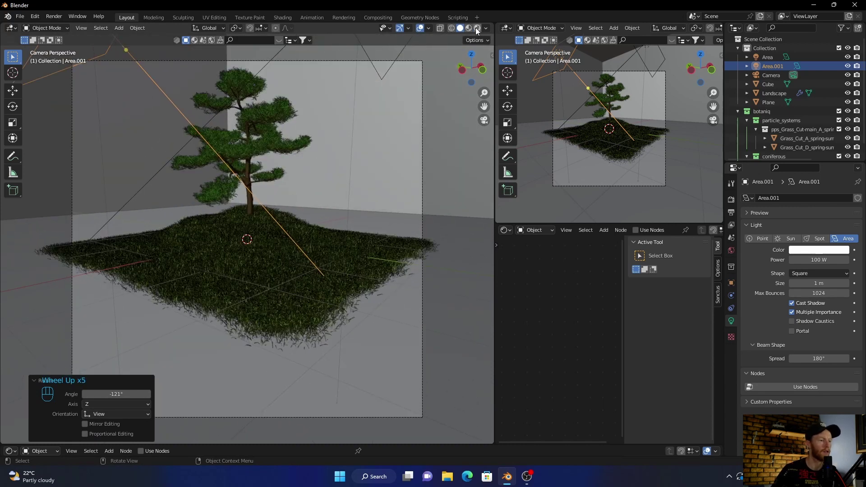
{"action": "left_click", "coordinate": [477, 32]}
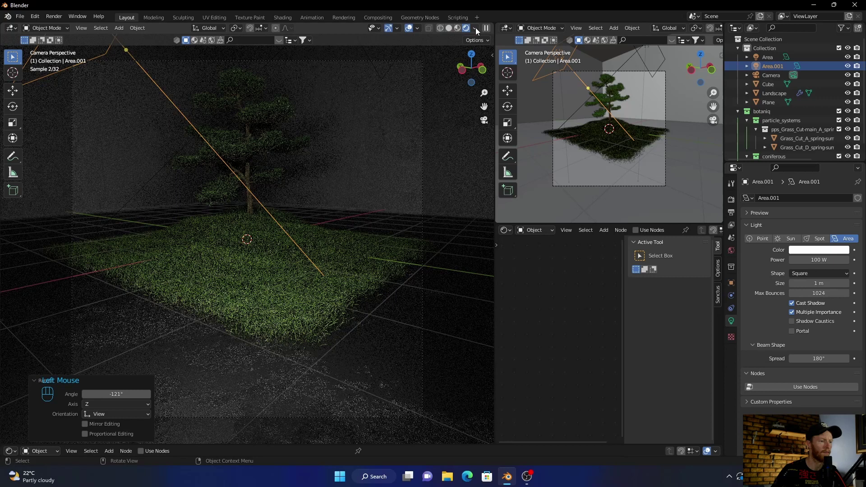
{"action": "left_click", "coordinate": [409, 32]}
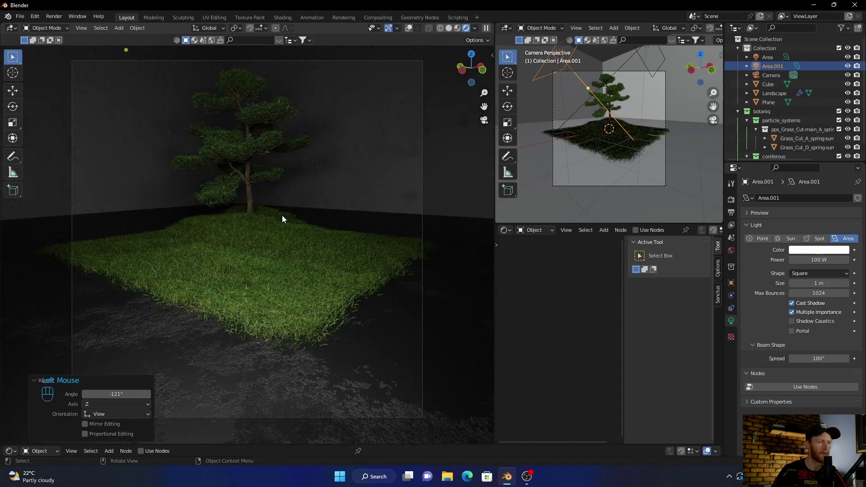
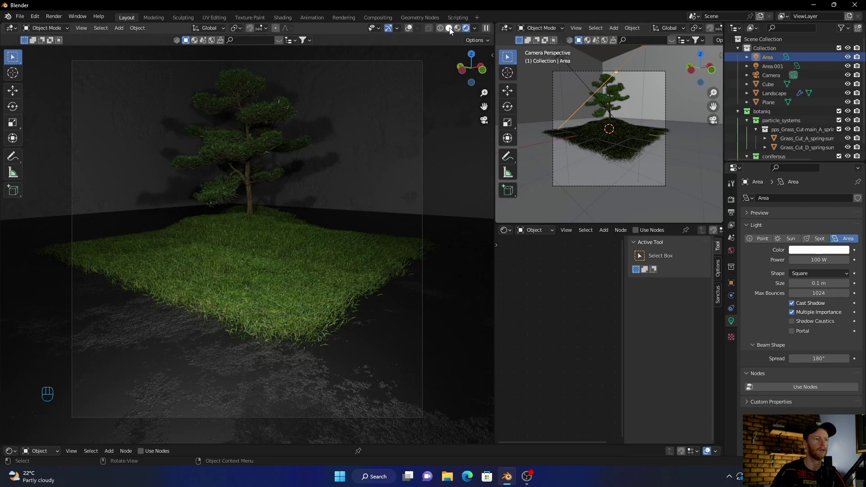
{"action": "left_click", "coordinate": [453, 31]}
Orbit out to see the room and duplicate the area light as Area.002.
{"action": "middle_click", "coordinate": [367, 197]}
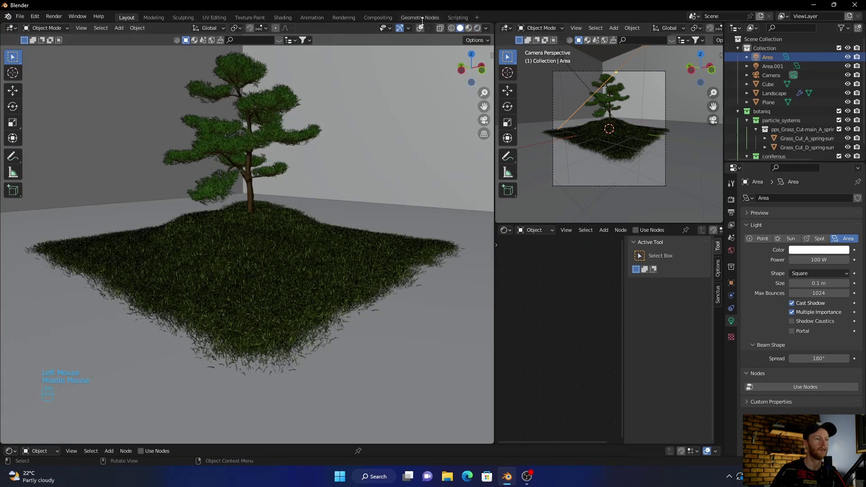
{"action": "left_click_drag", "start_coordinate": [423, 30], "coordinate": [390, 168]}
{"action": "scroll", "scroll_direction": "down", "scroll_amount": 3}
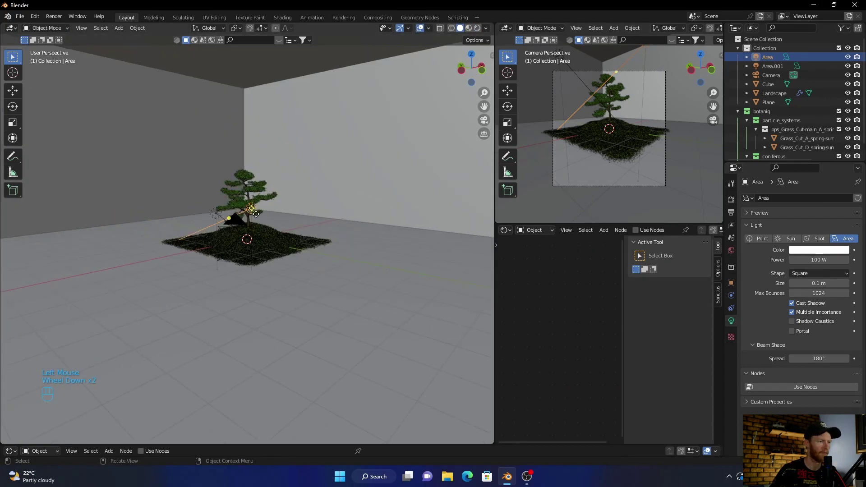
{"action": "scroll", "scroll_direction": "up", "scroll_amount": 3}
{"action": "scroll", "scroll_direction": "up", "scroll_amount": 3}
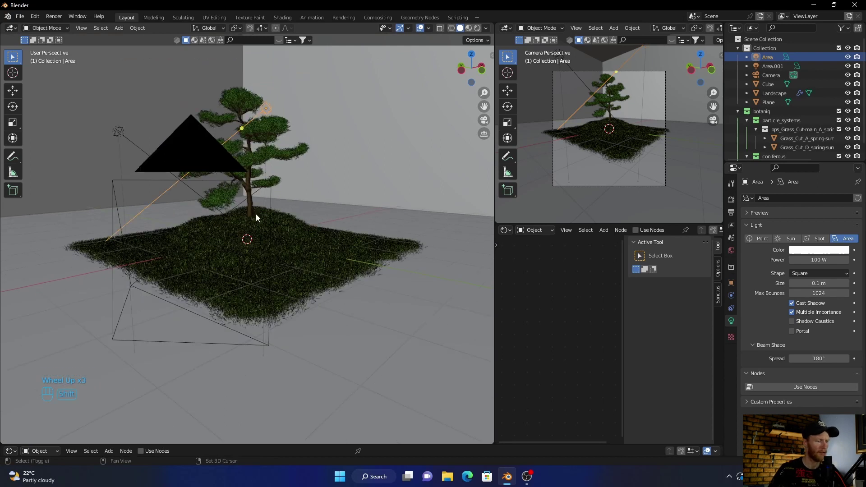
{"action": "key", "text": "shift+d"}
{"action": "left_click", "coordinate": [225, 166]}
From top view, move Area.002 over the tree, then raise it high above the bonsai.
{"action": "left_click_drag", "start_coordinate": [304, 191], "coordinate": [333, 206]}
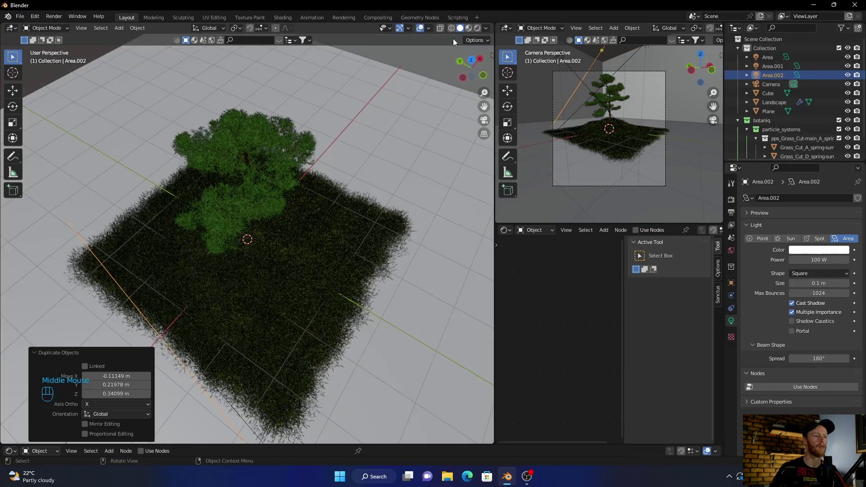
{"action": "left_click", "coordinate": [456, 33]}
{"action": "left_click", "coordinate": [472, 62]}
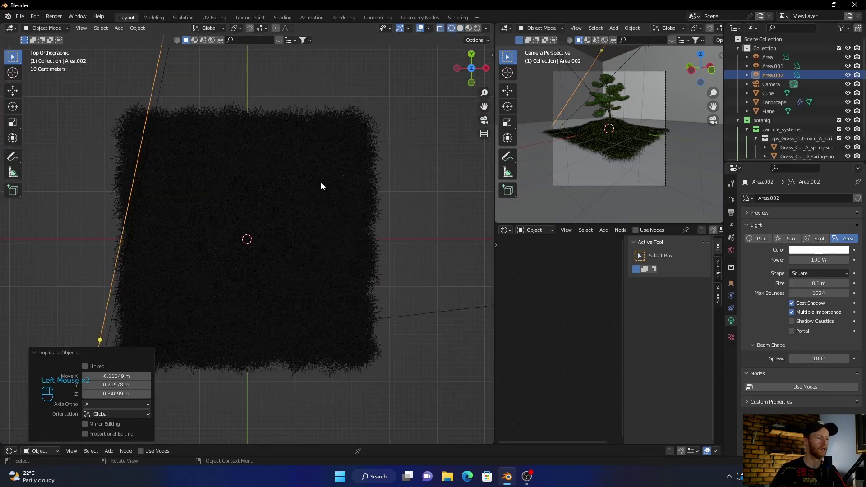
{"action": "scroll", "scroll_direction": "down", "scroll_amount": 3}
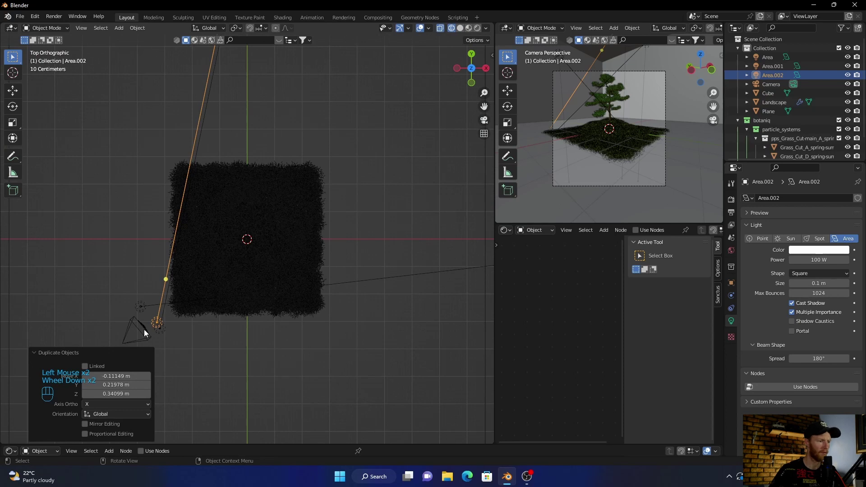
{"action": "key", "text": "g"}
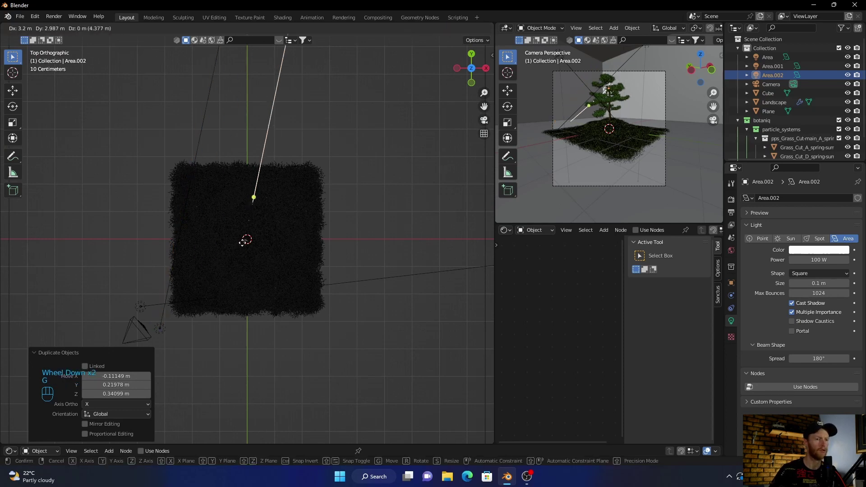
{"action": "left_click", "coordinate": [254, 242]}
{"action": "left_click_drag", "start_coordinate": [226, 299], "coordinate": [234, 198]}
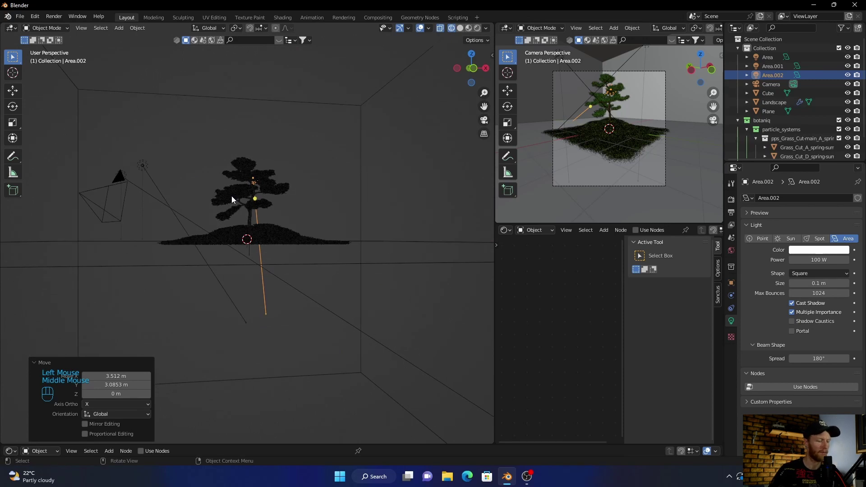
{"action": "key", "text": "g"}
{"action": "left_click", "coordinate": [228, 144]}
Tilt Area.002 downward toward the tree, checking its direction from several sides.
{"action": "left_click_drag", "start_coordinate": [227, 144], "coordinate": [101, 167]}
{"action": "key", "text": "r"}
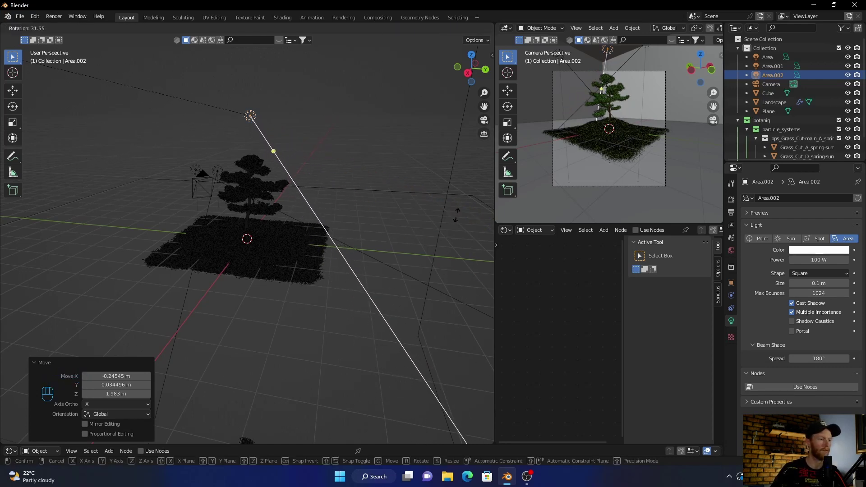
{"action": "left_click", "coordinate": [335, 272]}
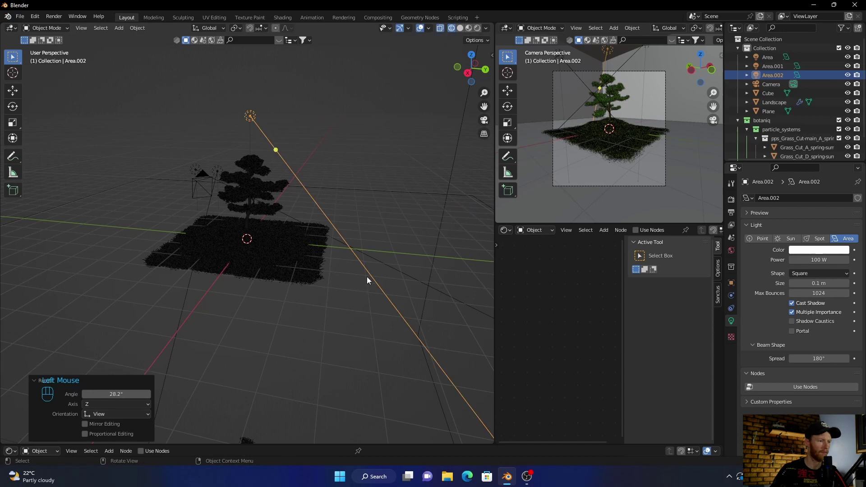
{"action": "left_click_drag", "start_coordinate": [274, 218], "coordinate": [300, 204]}
{"action": "left_click_drag", "start_coordinate": [300, 205], "coordinate": [376, 210]}
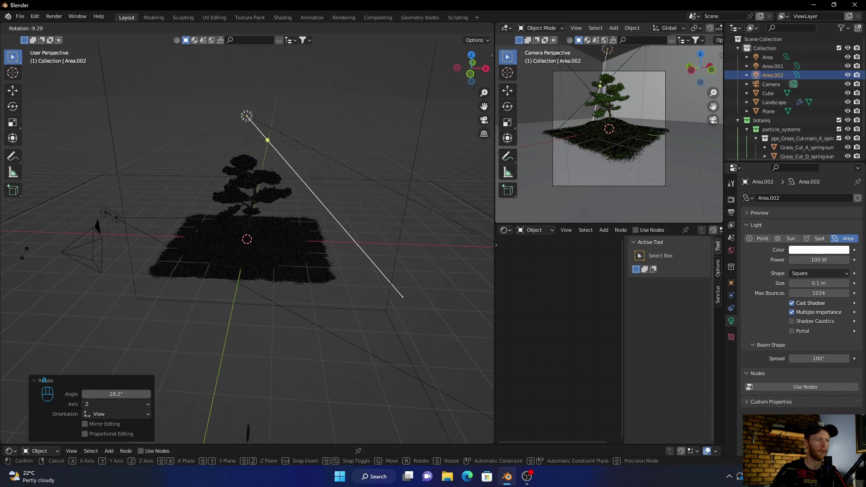
{"action": "left_click", "coordinate": [253, 161]}
{"action": "scroll", "scroll_direction": "down", "scroll_amount": 3}
{"action": "left_click_drag", "start_coordinate": [210, 274], "coordinate": [229, 326]}
{"action": "left_click_drag", "start_coordinate": [190, 228], "coordinate": [275, 167]}
{"action": "key", "text": "r"}
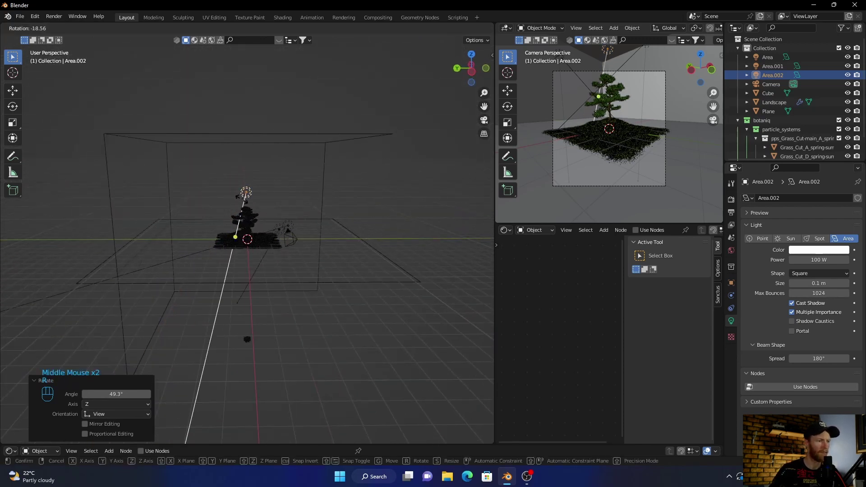
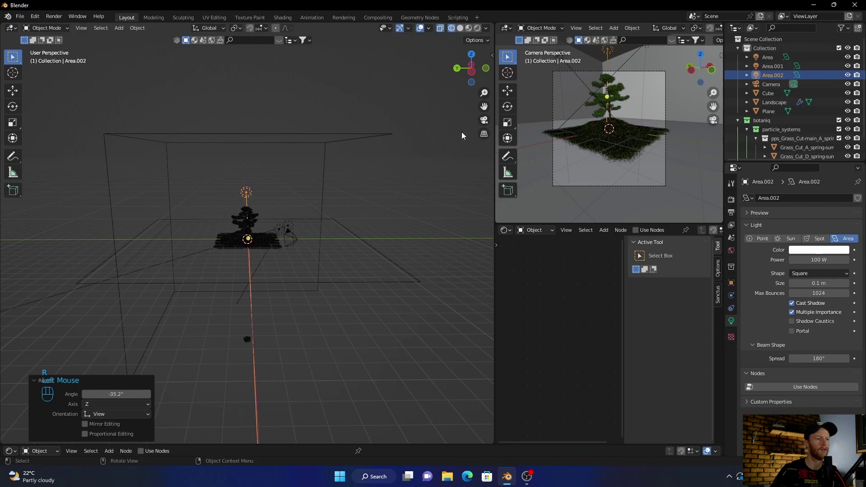
View through the camera rendered with overlays hidden to see the overhead light's shadows.
{"action": "left_click", "coordinate": [485, 125]}
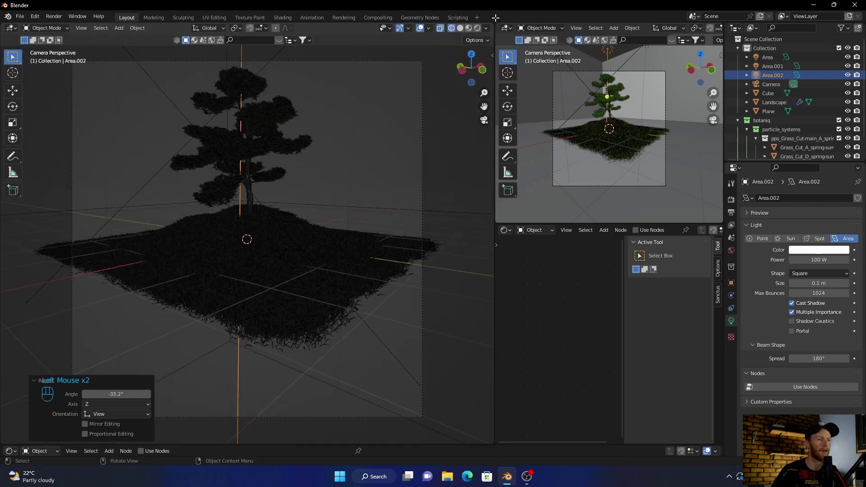
{"action": "left_click", "coordinate": [482, 26]}
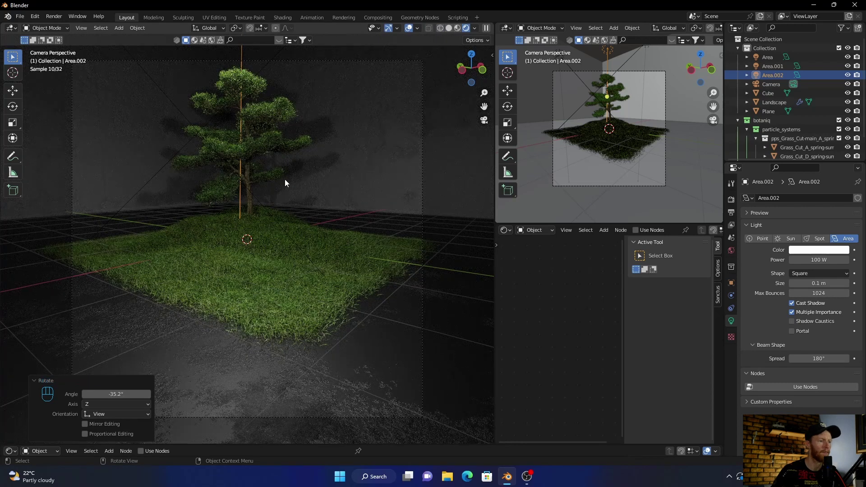
{"action": "key", "text": "shift+a"}
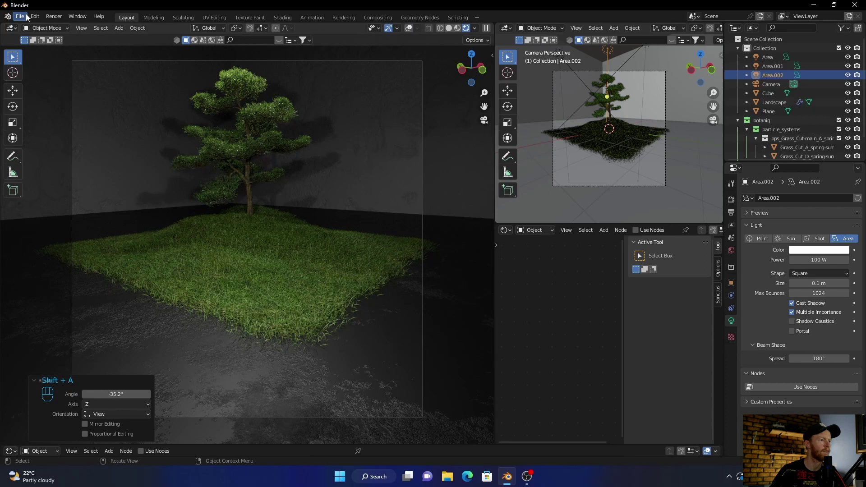
Import the glTF 2.0 figure, turn it away from camera and scale it to about 0.47 under the tree.
{"action": "left_click_drag", "start_coordinate": [25, 18], "coordinate": [142, 238]}
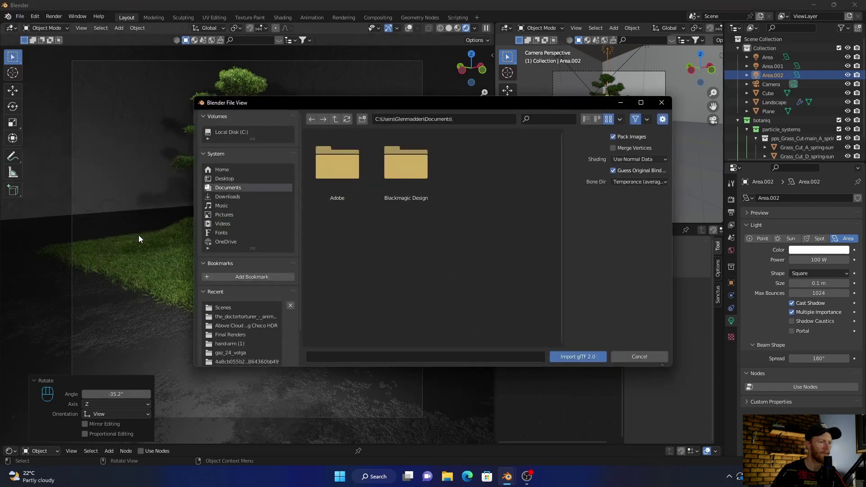
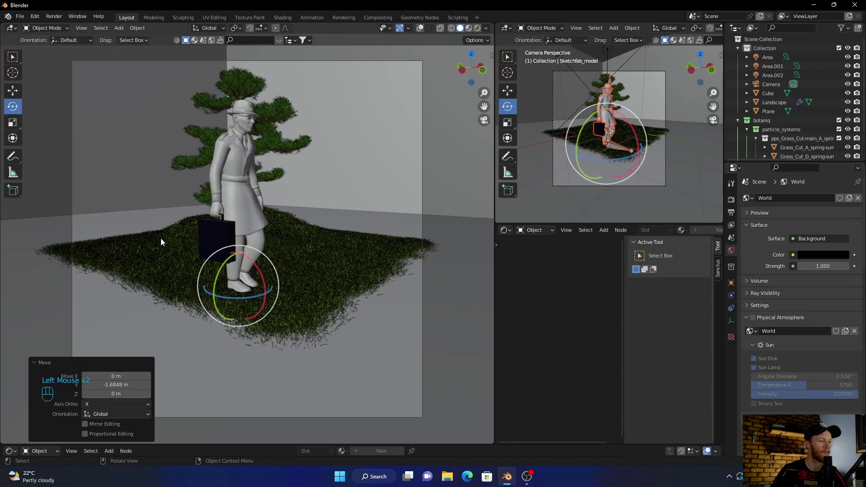
{"action": "left_click", "coordinate": [221, 295]}
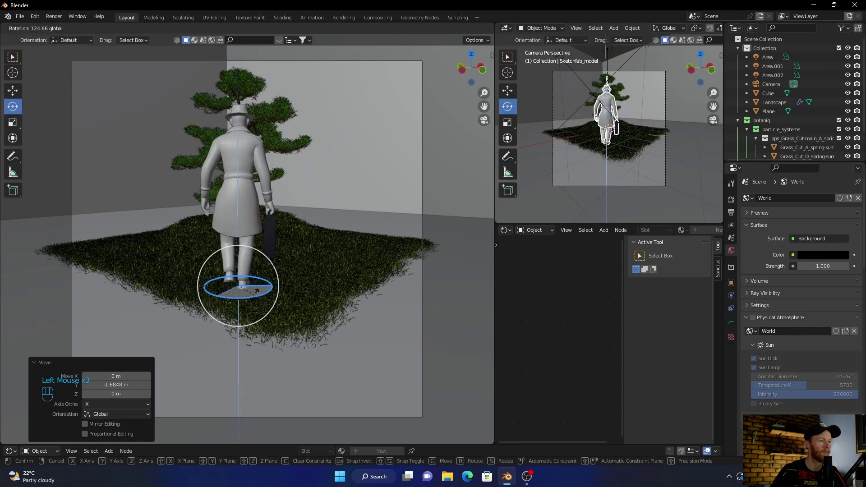
{"action": "key", "text": "5"}
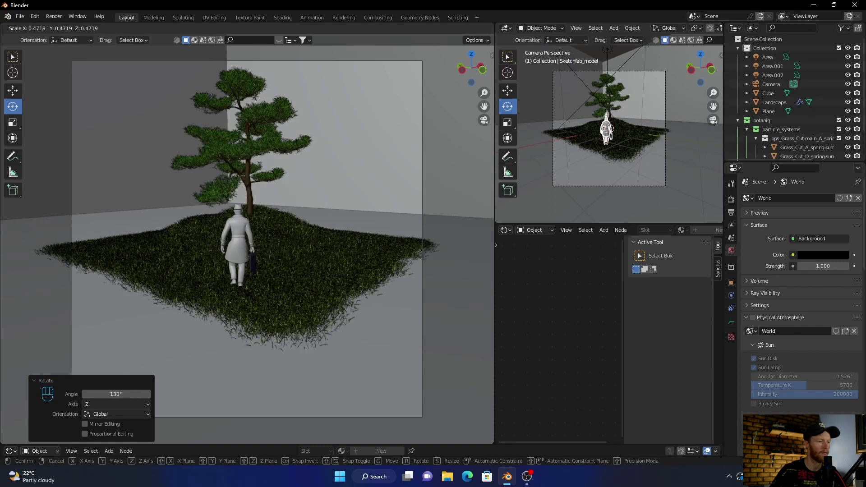
{"action": "left_click", "coordinate": [246, 290]}
{"action": "left_click", "coordinate": [432, 166]}
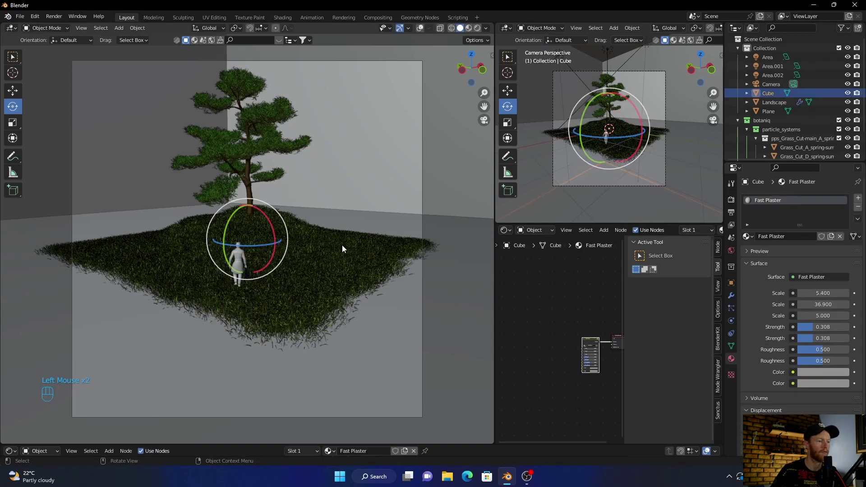
In rendered preview, drag the Fast Plaster colour Value down to about 0.02, near black.
{"action": "left_click", "coordinate": [16, 59]}
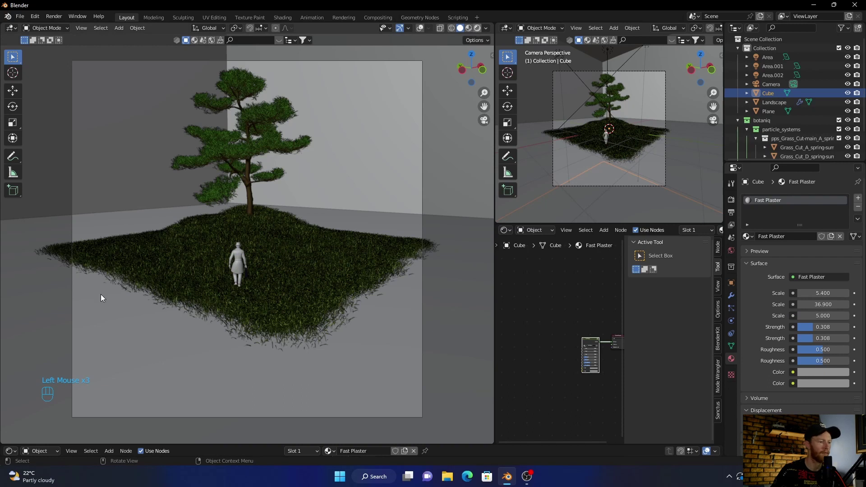
{"action": "left_click", "coordinate": [104, 297]}
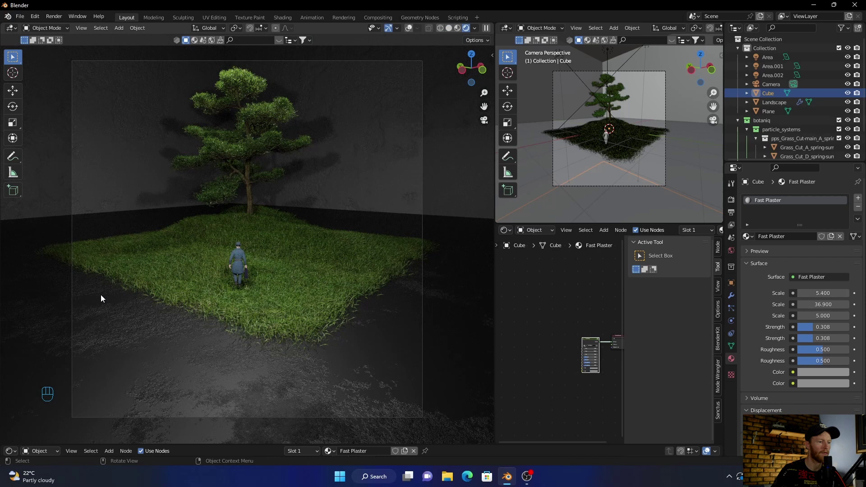
{"action": "left_click", "coordinate": [370, 150]}
{"action": "left_click", "coordinate": [812, 378]}
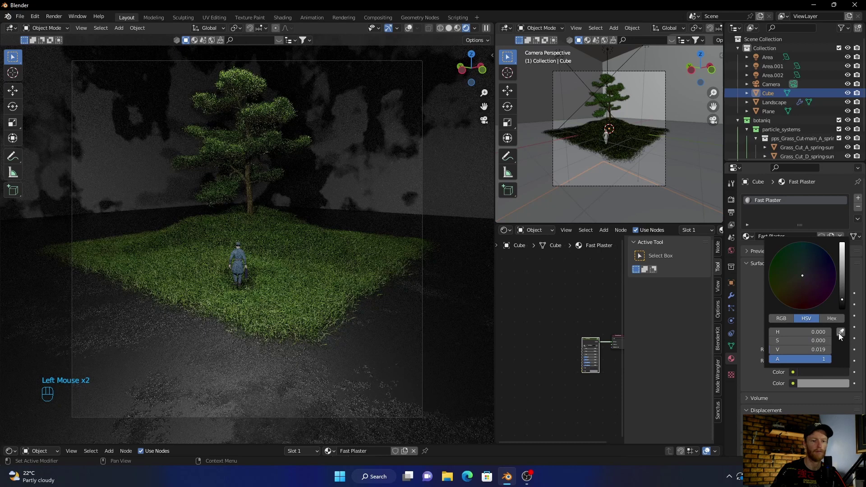
{"action": "left_click_drag", "start_coordinate": [813, 387], "coordinate": [834, 360]}
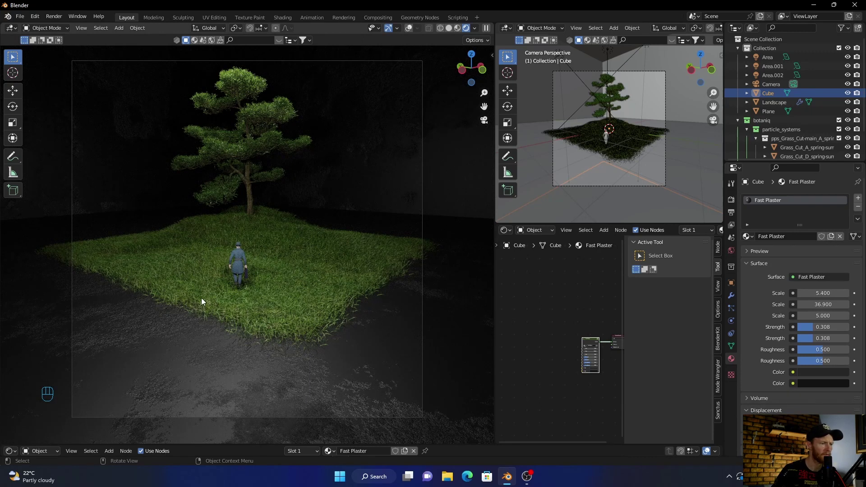
{"action": "scroll", "scroll_direction": "up", "scroll_amount": 3}
{"action": "scroll", "scroll_direction": "down", "scroll_amount": 3}
{"action": "left_click", "coordinate": [772, 152]}
Inspect the grass landscape and plaster wall box, briefly rotating the landscape.
{"action": "key", "text": "g"}
{"action": "left_click", "coordinate": [290, 287]}
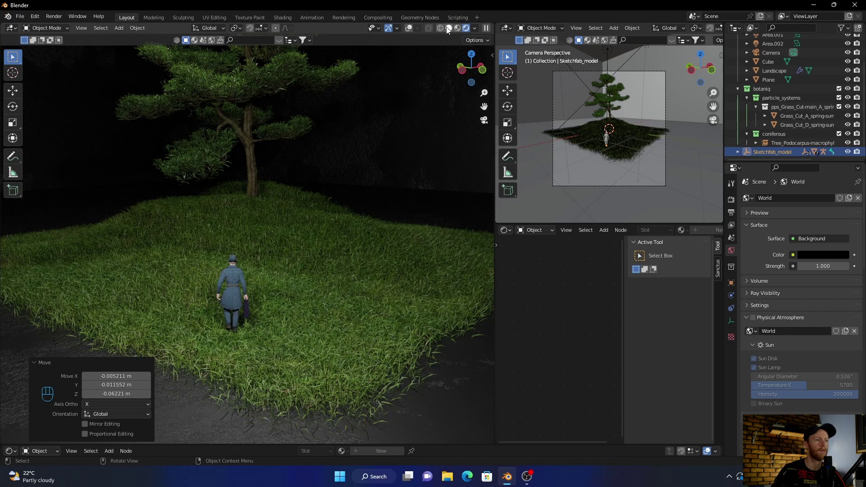
{"action": "left_click", "coordinate": [447, 31]}
{"action": "scroll", "scroll_direction": "down", "scroll_amount": 3}
{"action": "left_click", "coordinate": [282, 331]}
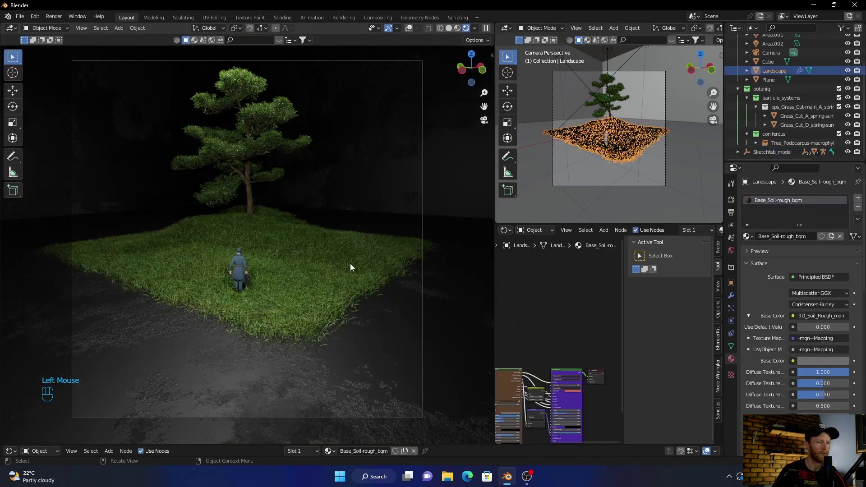
{"action": "left_click", "coordinate": [11, 113]}
{"action": "double_click", "coordinate": [247, 254]}
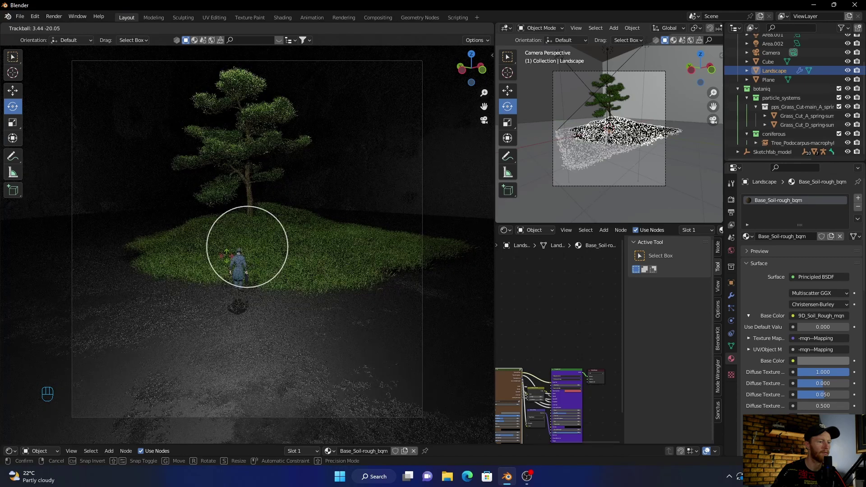
{"action": "left_click", "coordinate": [115, 143]}
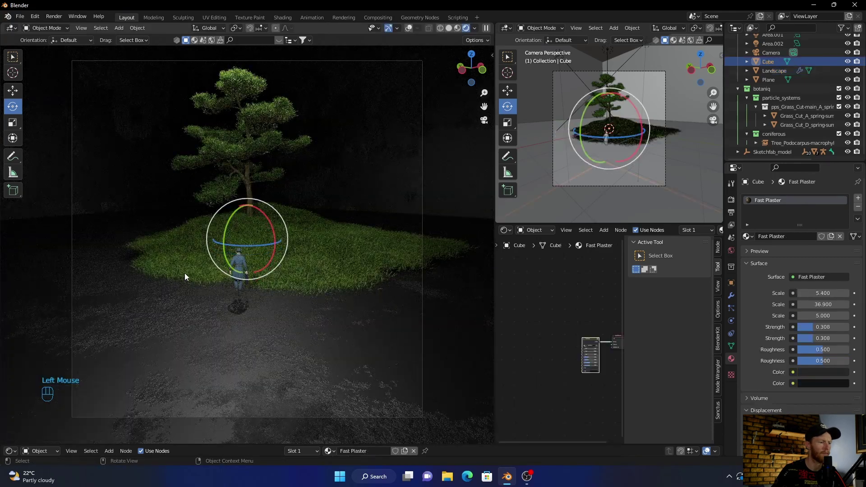
{"action": "scroll", "scroll_direction": "down", "scroll_amount": 3}
Move Sketchfab_model up about 0.22 m onto the grass and return to Solid shading.
{"action": "left_click", "coordinate": [770, 159]}
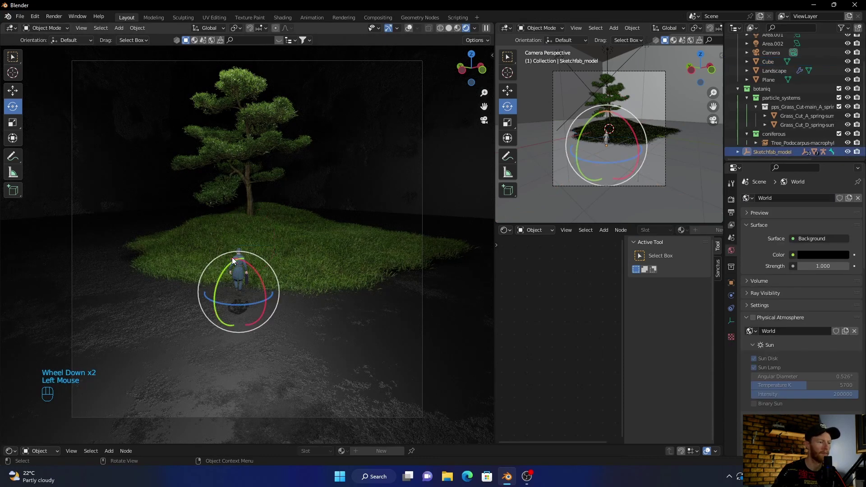
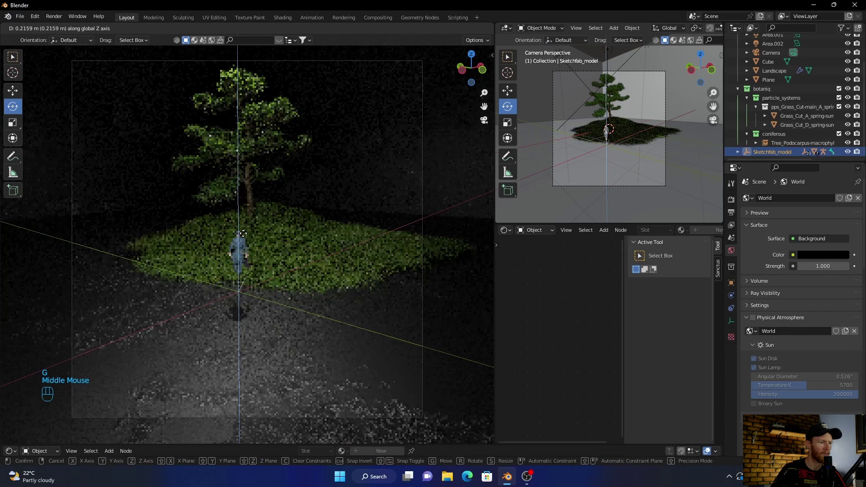
{"action": "left_click", "coordinate": [246, 237]}
{"action": "left_click", "coordinate": [350, 176]}
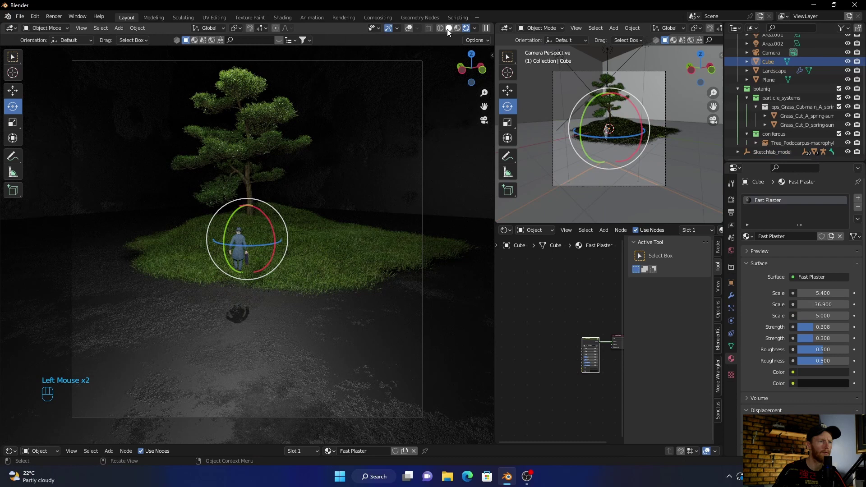
{"action": "left_click", "coordinate": [448, 34]}
{"action": "left_click", "coordinate": [18, 63]}
{"action": "scroll", "scroll_direction": "up", "scroll_amount": 3}
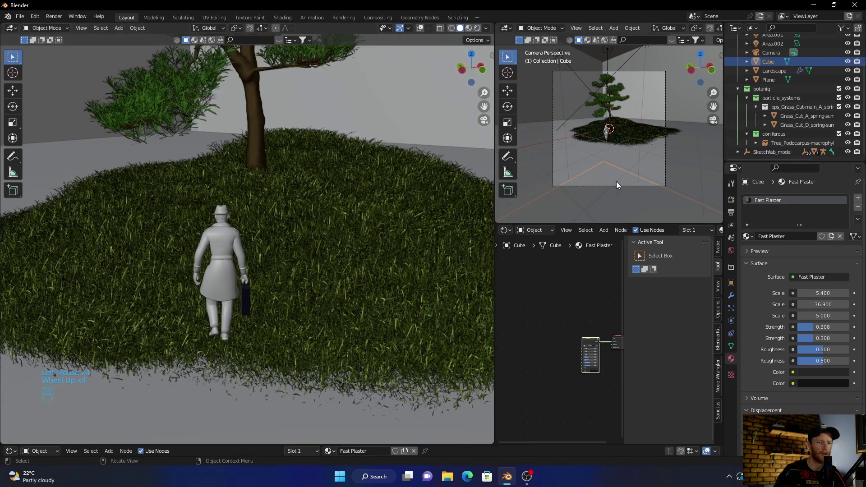
Move the Sketchfab figure across the grass to a spot nearer the tree.
{"action": "left_click", "coordinate": [773, 154]}
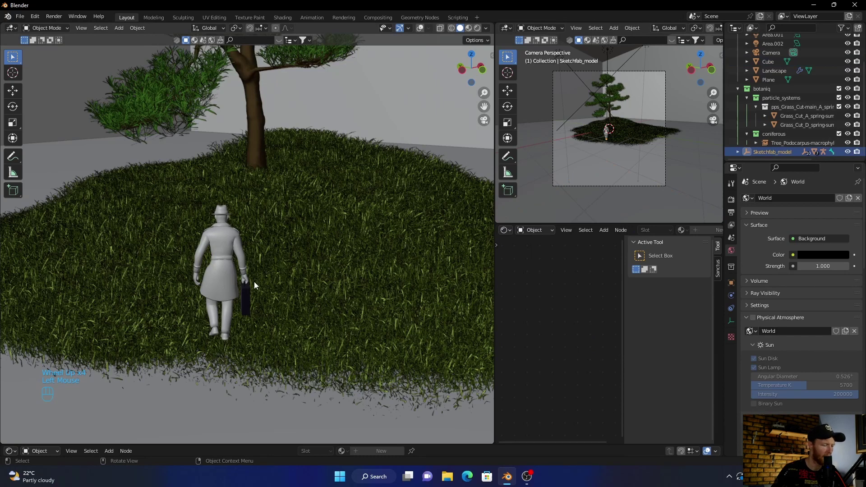
{"action": "key", "text": "g"}
{"action": "key", "text": "g"}
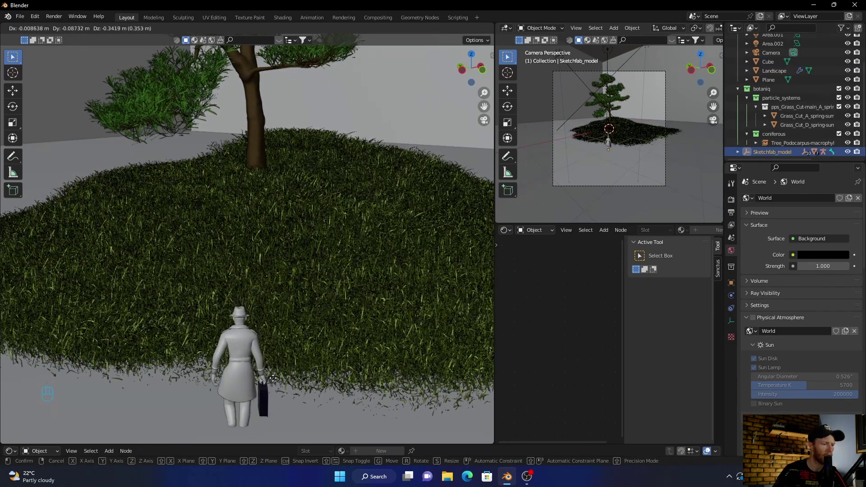
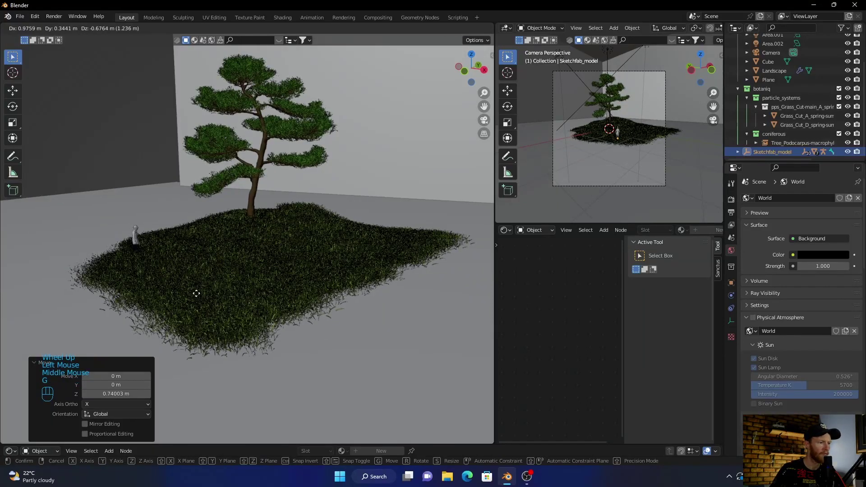
{"action": "left_click", "coordinate": [215, 291]}
{"action": "left_click", "coordinate": [486, 126]}
{"action": "key", "text": "g"}
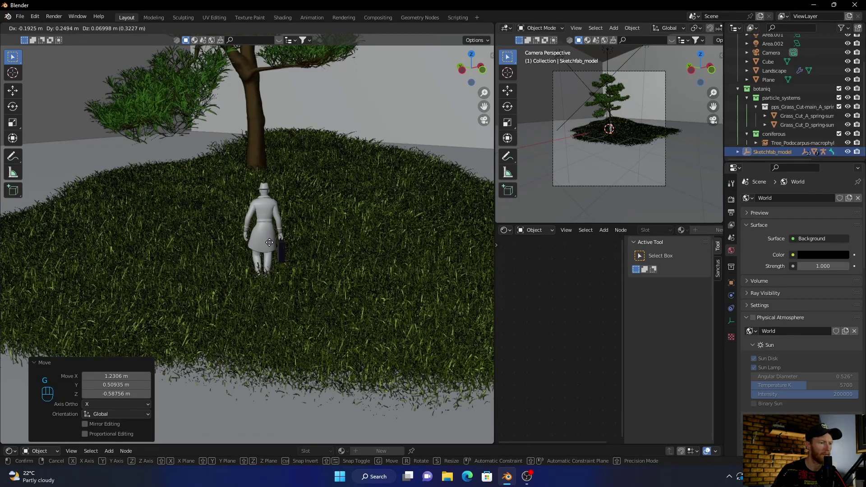
{"action": "left_click", "coordinate": [273, 244]}
Scale the figure up to about 1.12 and preview with rendered lighting.
{"action": "key", "text": "s"}
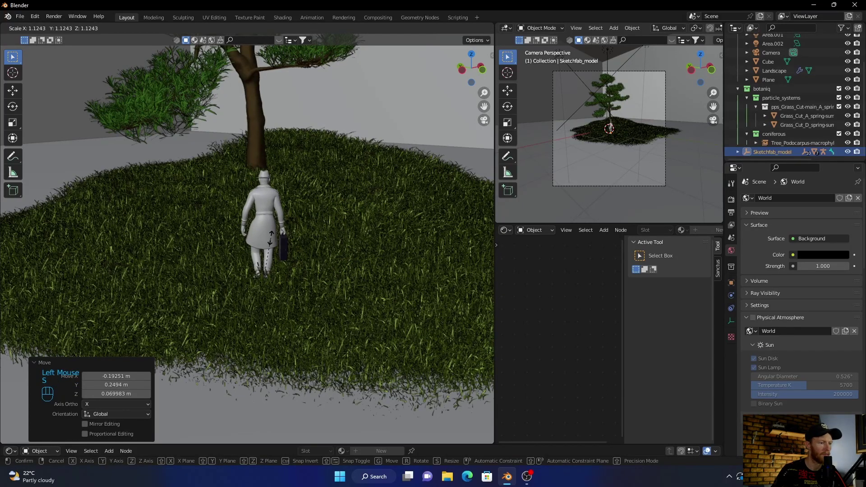
{"action": "left_click", "coordinate": [275, 235]}
{"action": "scroll", "scroll_direction": "down", "scroll_amount": 3}
{"action": "left_click", "coordinate": [203, 272]}
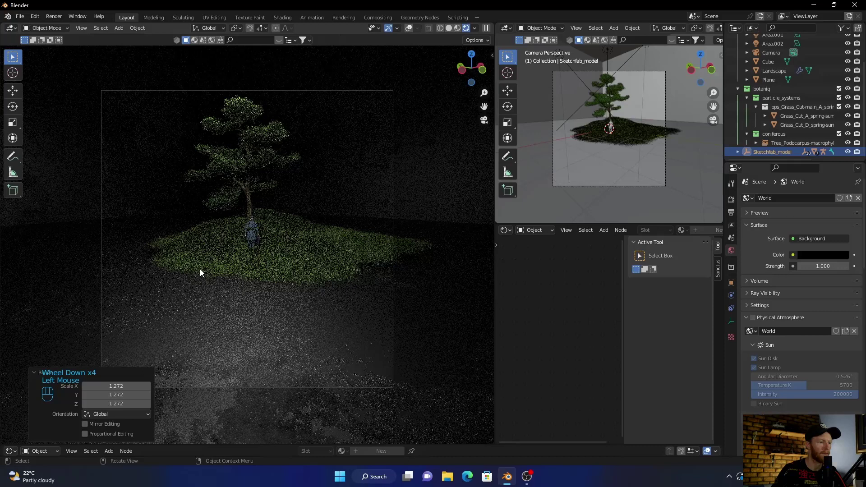
Pan toward the ground, select Camera and show its 32 mm lens settings.
{"action": "scroll", "scroll_direction": "up", "scroll_amount": 3}
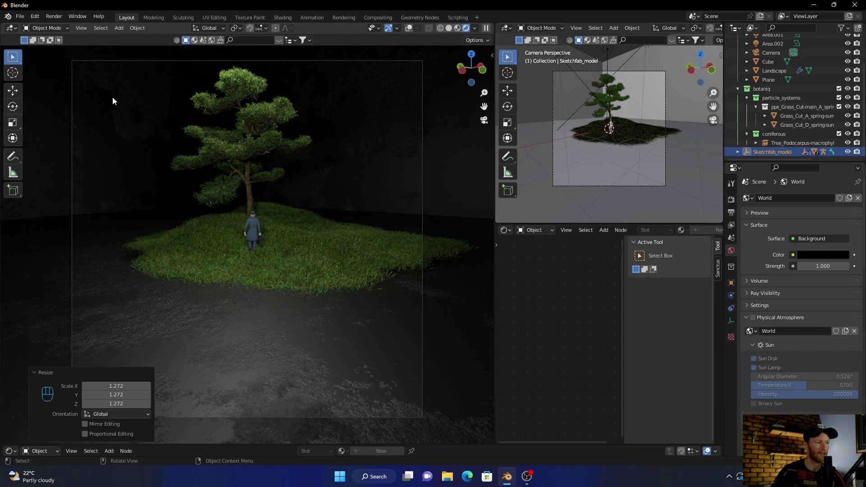
{"action": "left_click", "coordinate": [149, 255]}
{"action": "scroll", "scroll_direction": "up", "scroll_amount": 3}
{"action": "left_click_drag", "start_coordinate": [168, 250], "coordinate": [166, 250]}
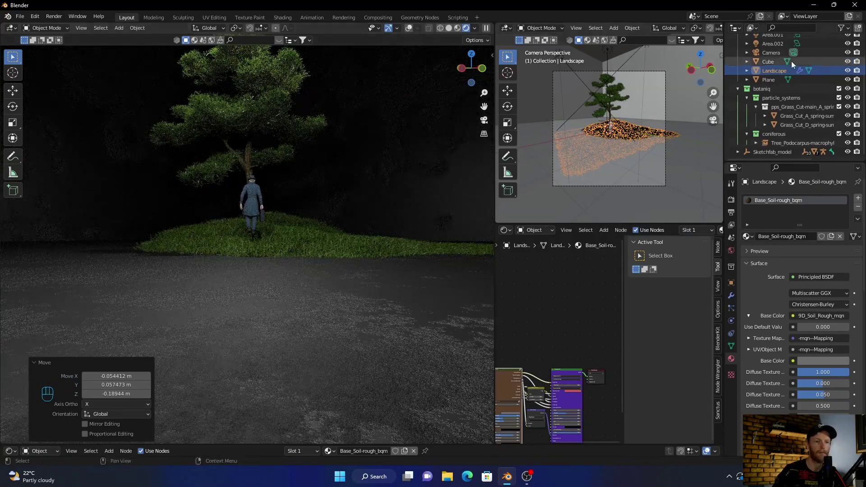
{"action": "scroll", "scroll_direction": "up", "scroll_amount": 3}
{"action": "scroll", "scroll_direction": "up", "scroll_amount": 3}
{"action": "left_click", "coordinate": [770, 91]}
{"action": "key", "text": "ctrl+alt+KP_0"}
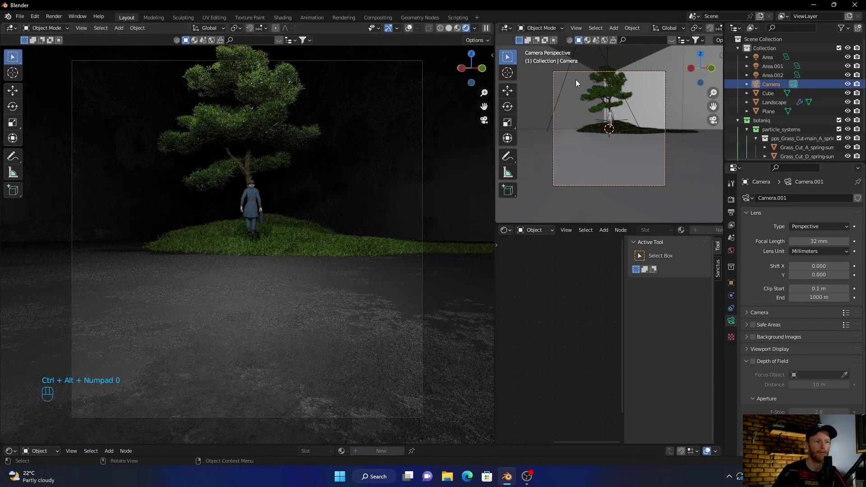
Set the camera's Lens Shift Y to 0.100 and check the rendered framing.
{"action": "left_click", "coordinate": [448, 33]}
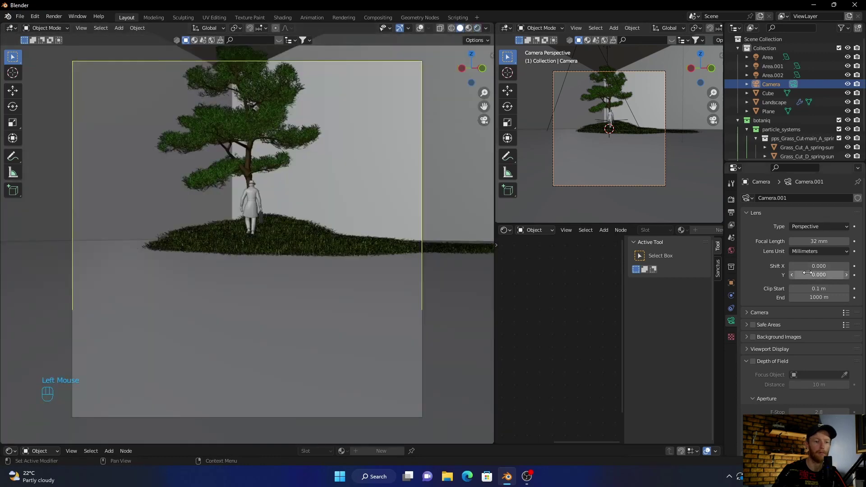
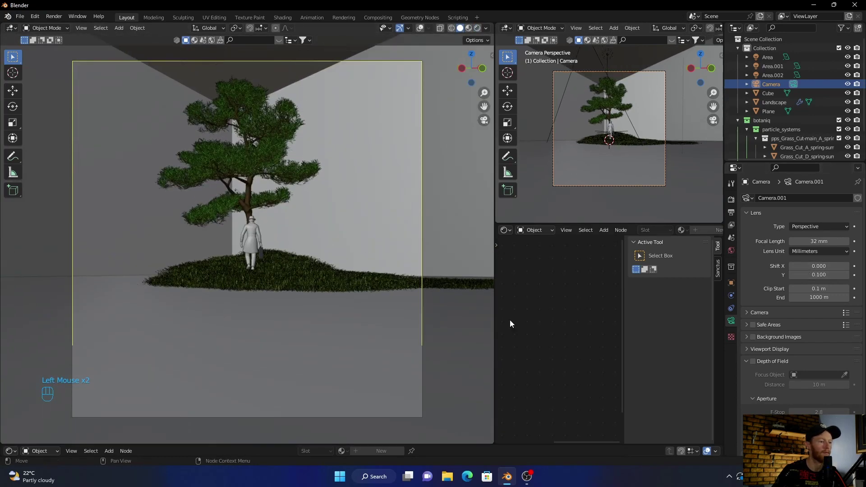
{"action": "scroll", "scroll_direction": "up", "scroll_amount": 3}
{"action": "scroll", "scroll_direction": "down", "scroll_amount": 3}
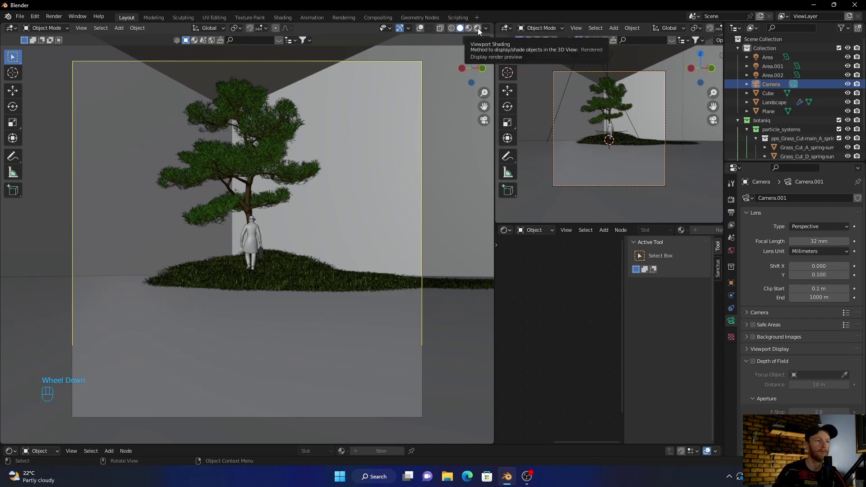
{"action": "left_click", "coordinate": [477, 32]}
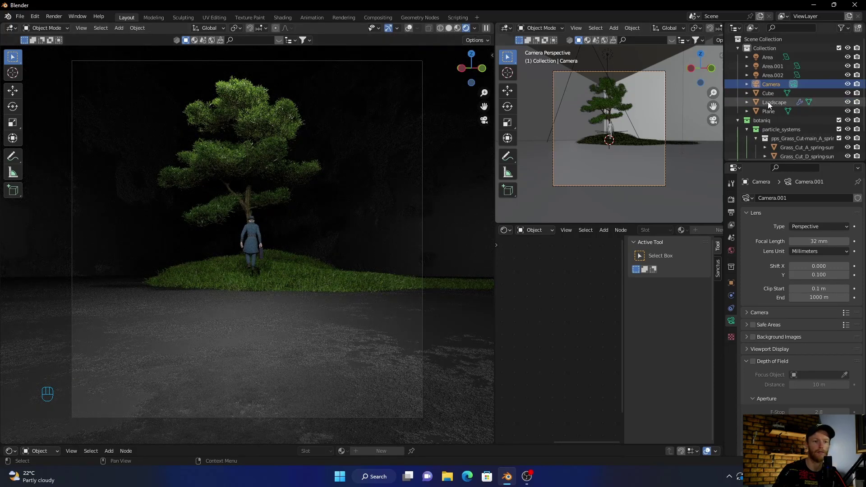
{"action": "scroll", "scroll_direction": "down", "scroll_amount": 3}
{"action": "left_click", "coordinate": [773, 155]}
{"action": "scroll", "scroll_direction": "down", "scroll_amount": 3}
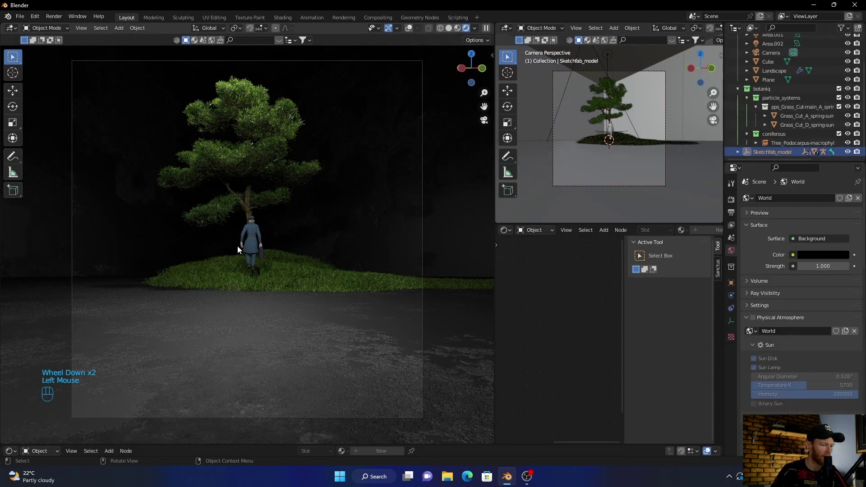
Move Sketchfab_model down about 0.11 m to the trunk base and preview rendered.
{"action": "key", "text": "g"}
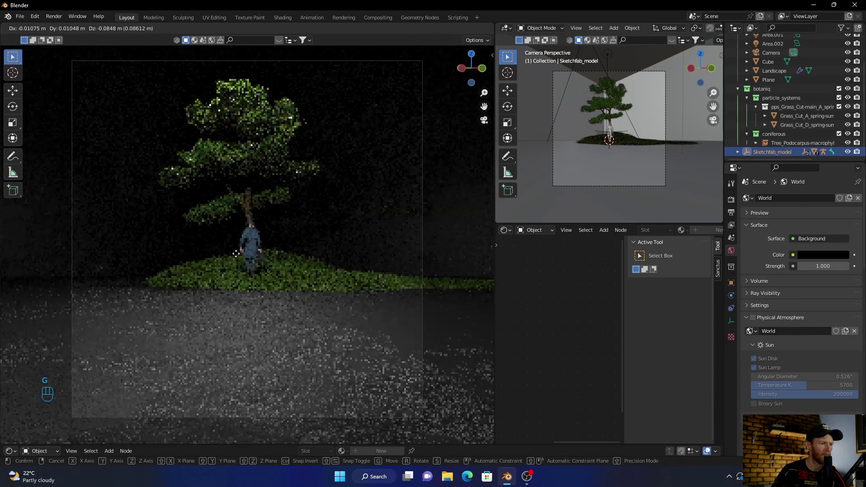
{"action": "left_click", "coordinate": [239, 256]}
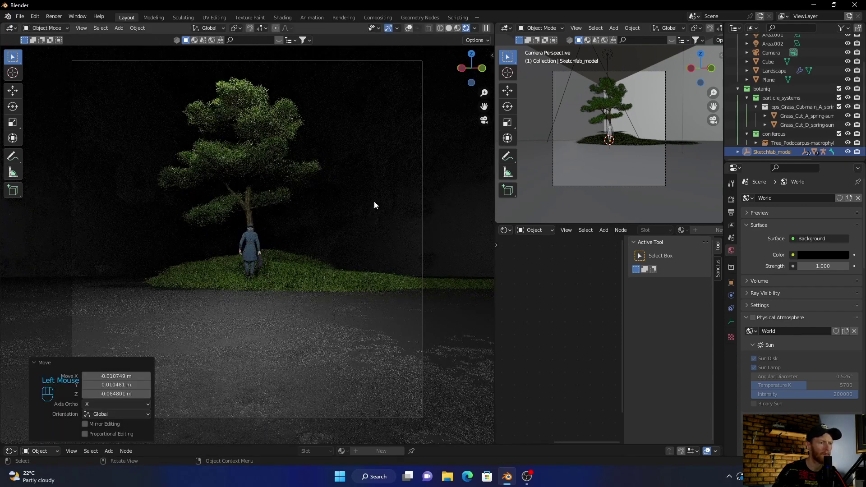
{"action": "left_click", "coordinate": [453, 33]}
{"action": "scroll", "scroll_direction": "up", "scroll_amount": 3}
{"action": "key", "text": "g"}
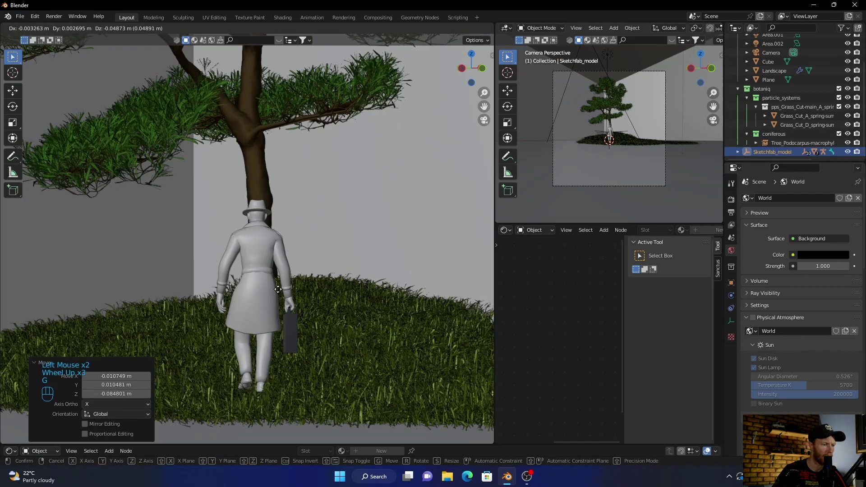
{"action": "left_click_drag", "start_coordinate": [279, 314], "coordinate": [288, 291]}
{"action": "scroll", "scroll_direction": "down", "scroll_amount": 3}
{"action": "scroll", "scroll_direction": "up", "scroll_amount": 3}
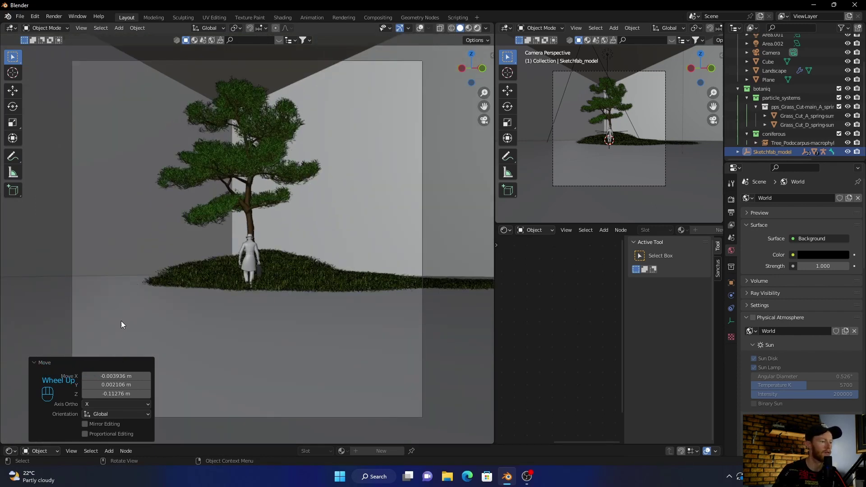
{"action": "left_click", "coordinate": [80, 365]}
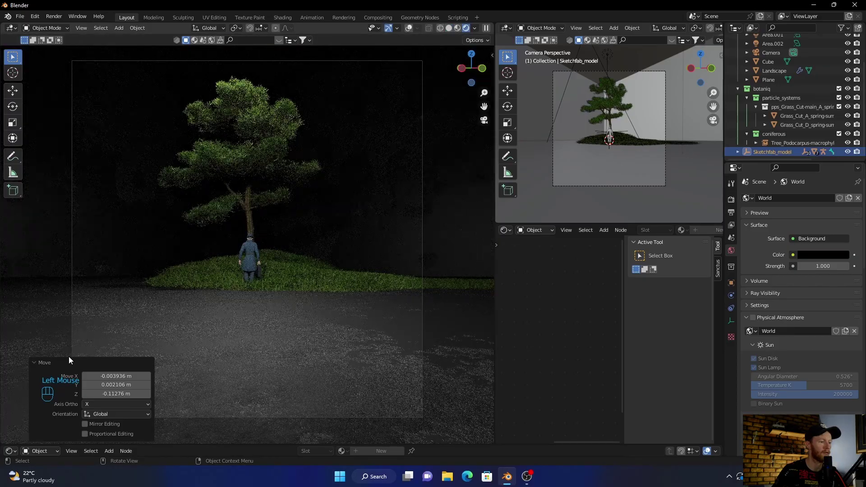